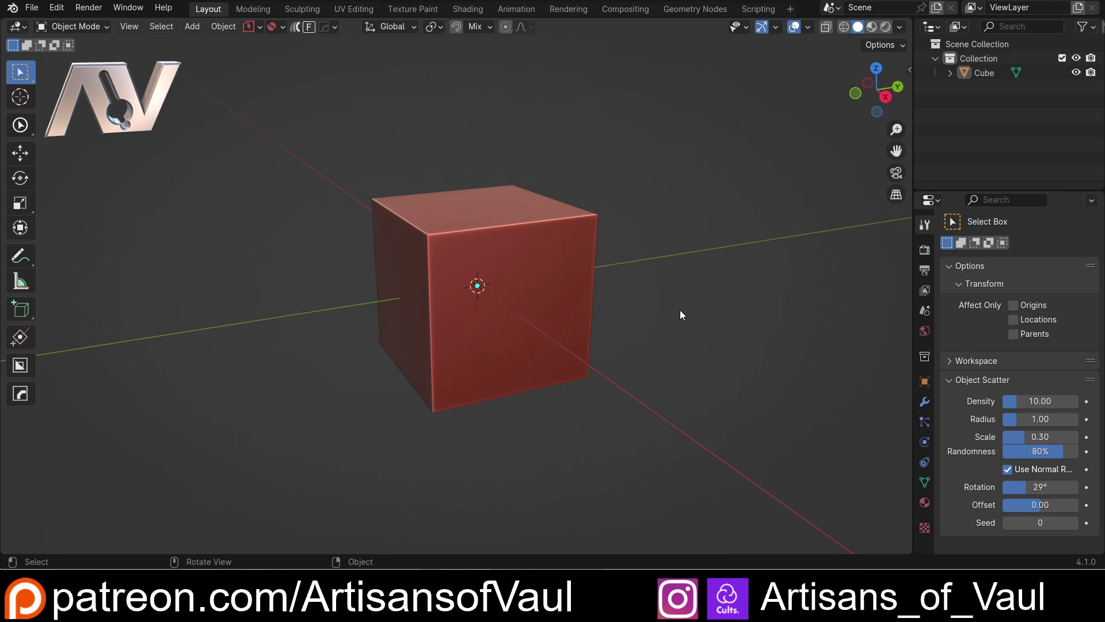
Duplicate the red cube with Shift+D and place the copy beside the original
click(560, 285)
scroll(down, 3)
middle_click(610, 286)
key(shift+d)
click(423, 278)
Select the copied cube and orbit to view both cubes
scroll(up, 3)
click(492, 256)
middle_click(471, 250)
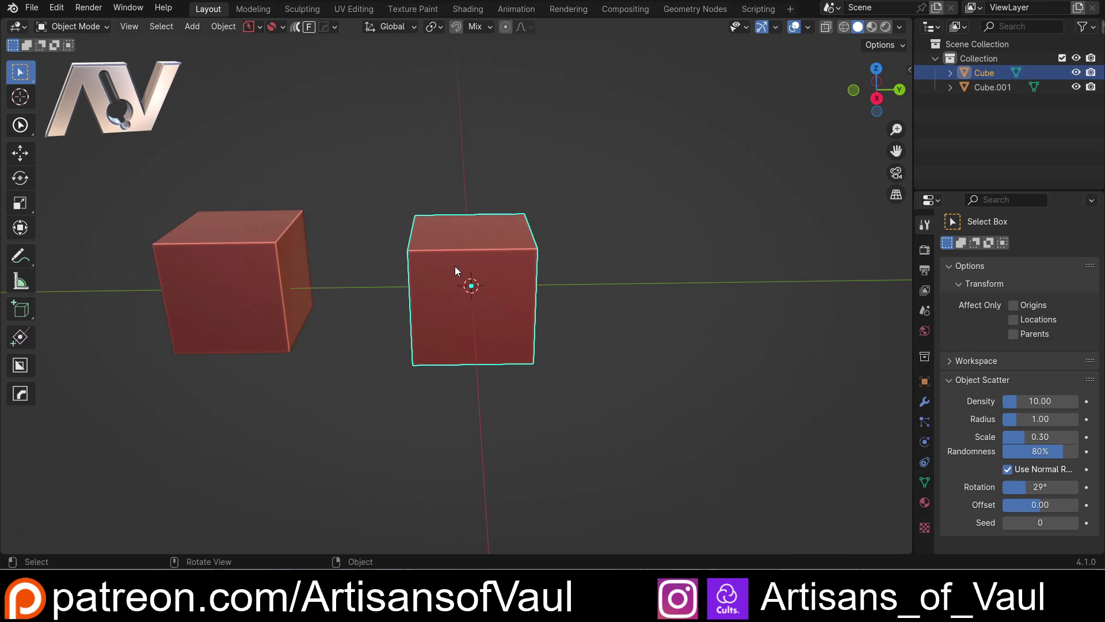
middle_click(475, 262)
Enter Edit Mode on the copied cube and start the knife cut across its front face
key(Tab)
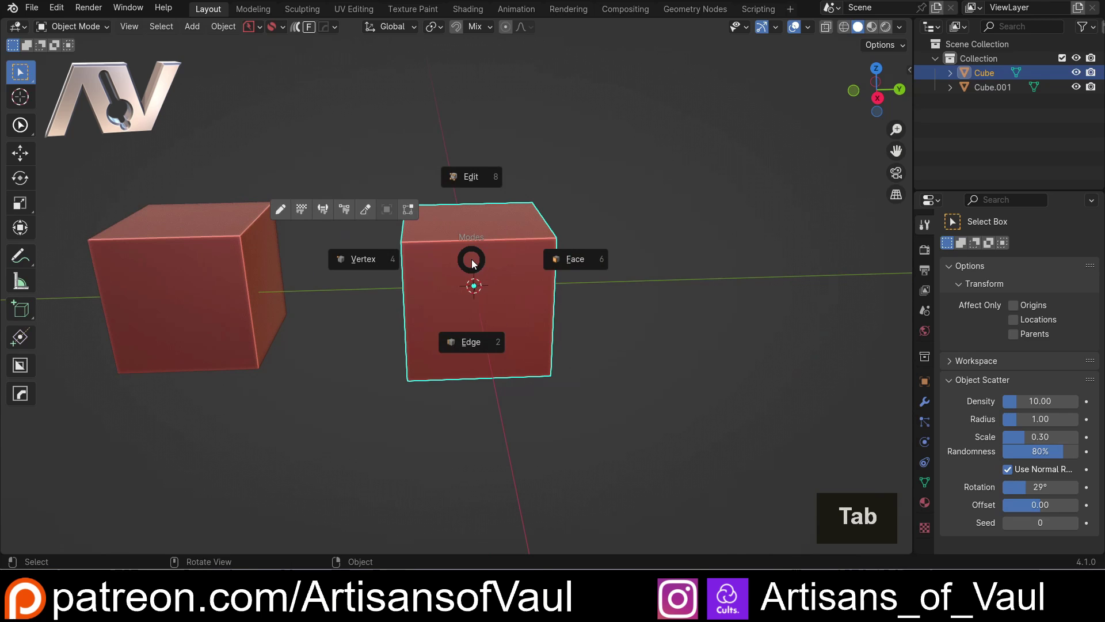
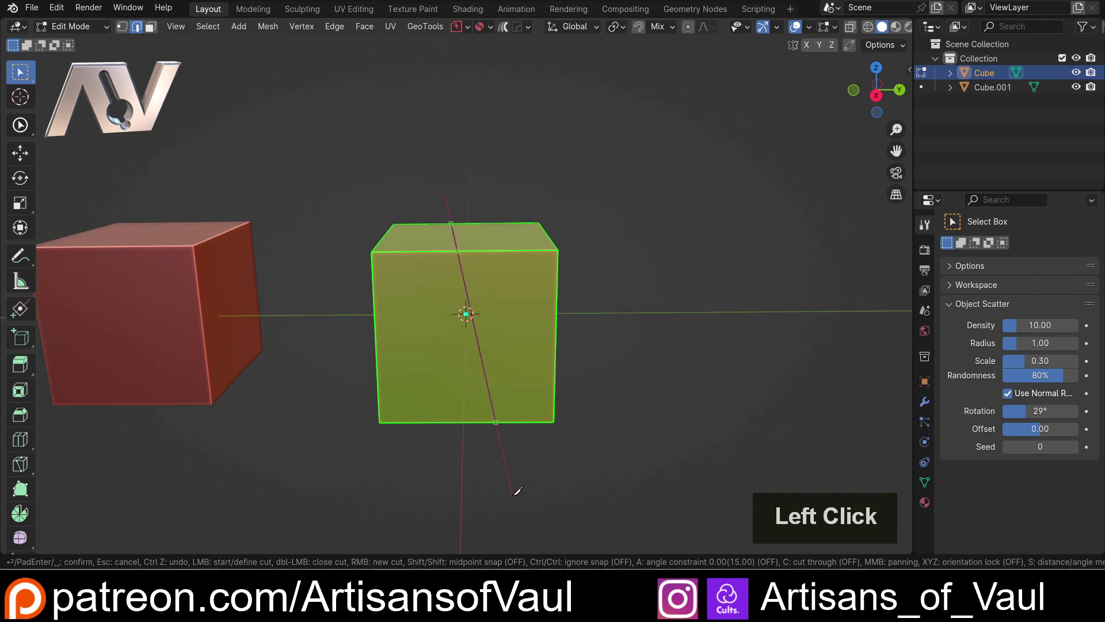
key(c)
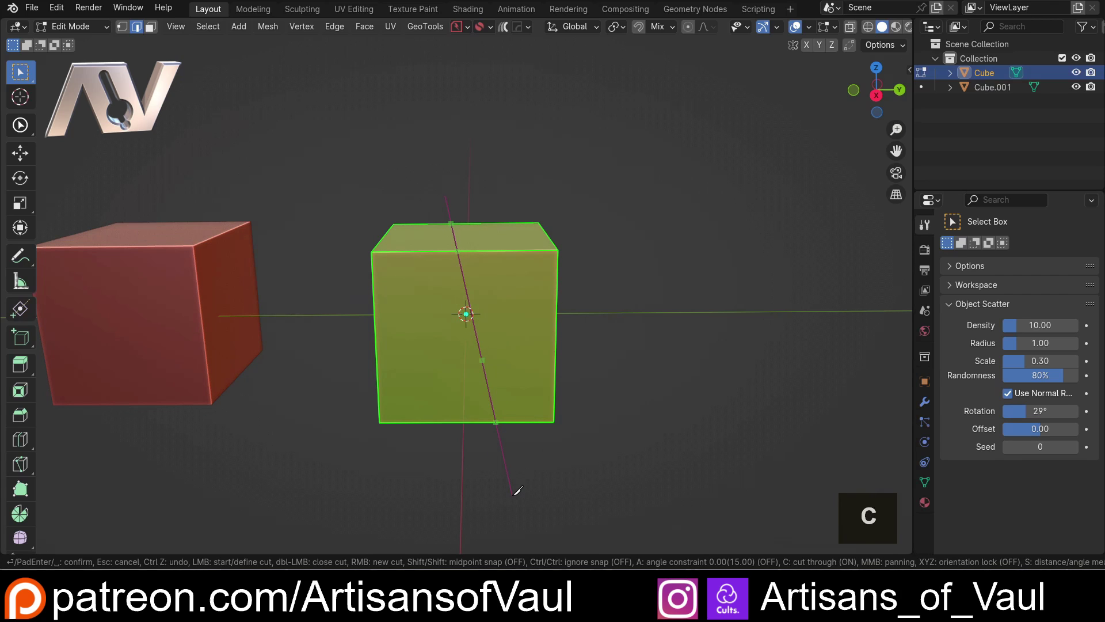
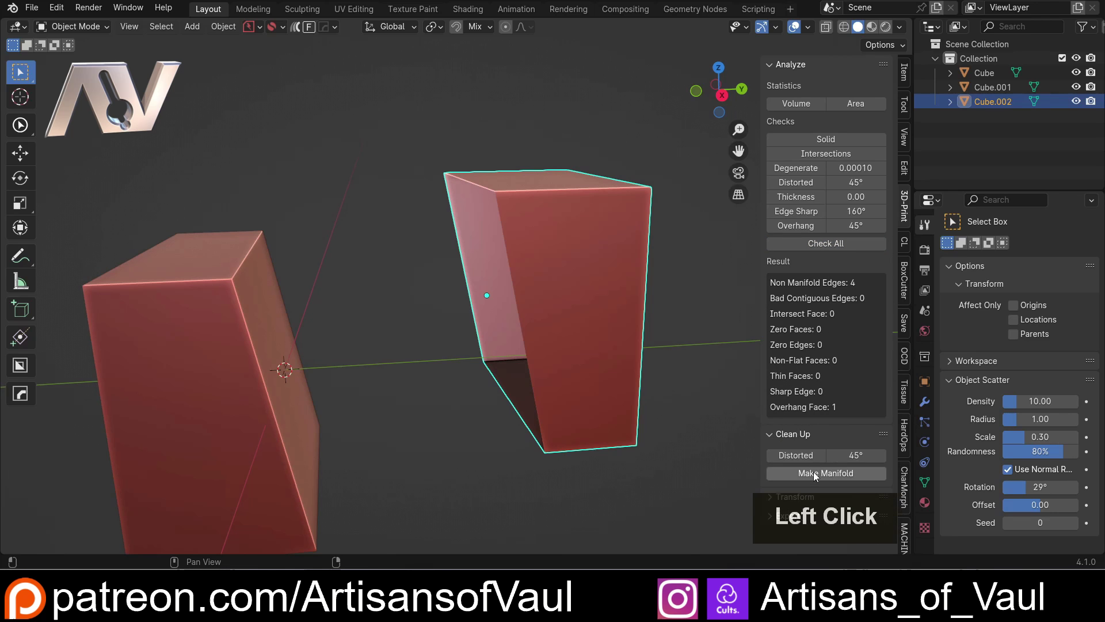
Inspect the cut wedge pieces and select an intact cube from the row
middle_click(376, 197)
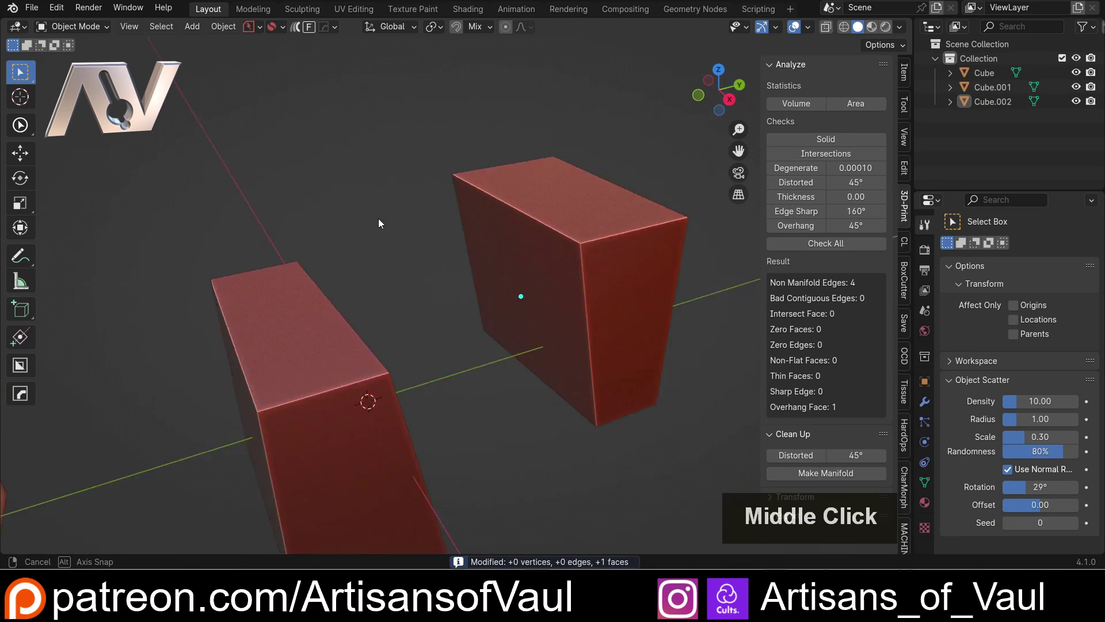
scroll(up, 3)
scroll(down, 3)
click(357, 276)
middle_click(516, 290)
middle_click(490, 302)
middle_click(477, 305)
middle_click(464, 315)
Duplicate the intact cube with Shift+D and place the copy further along the row
key(shift+d)
click(849, 301)
middle_click(561, 311)
scroll(up, 3)
middle_click(487, 301)
scroll(up, 3)
middle_click(487, 296)
Knife-cut a slanted edge across the new cube, Mark Sharp on it, and return to Object Mode
key(Tab)
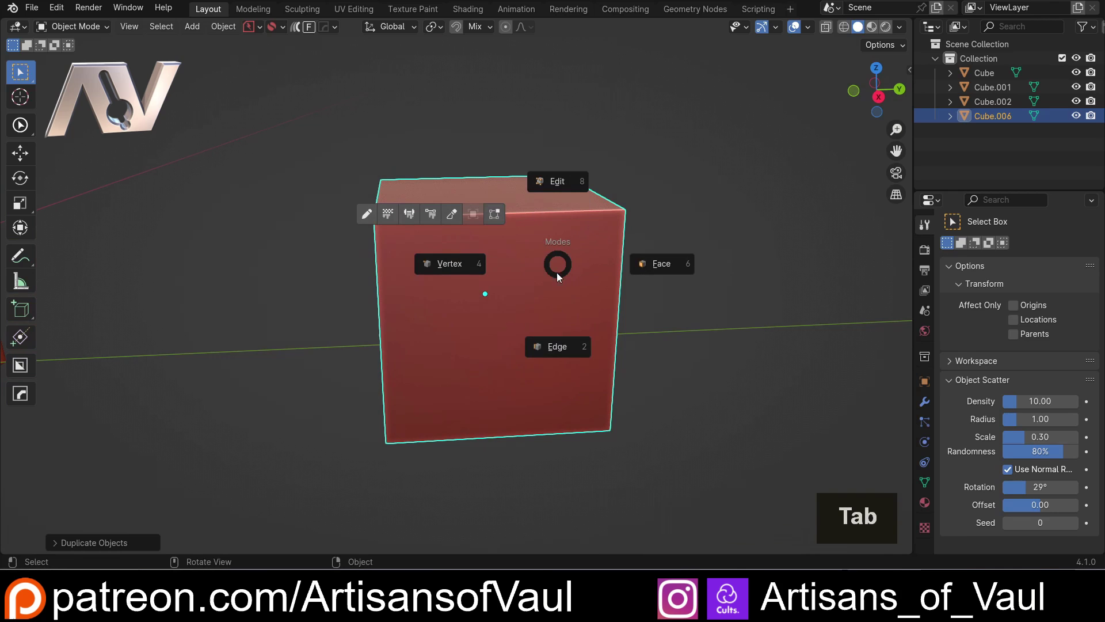
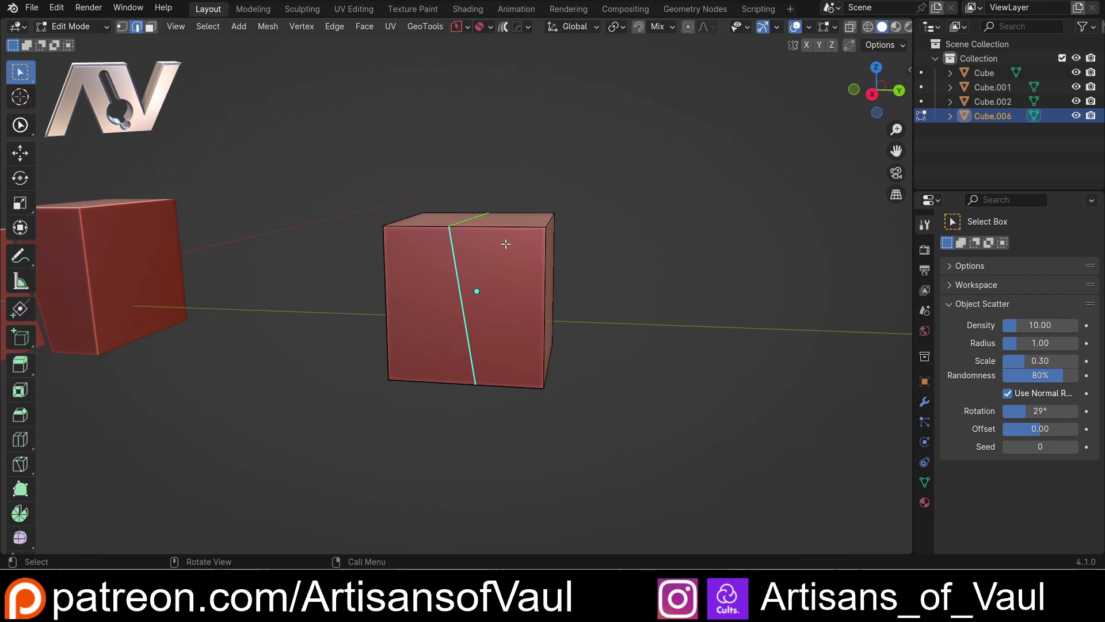
scroll(up, 3)
middle_click(447, 208)
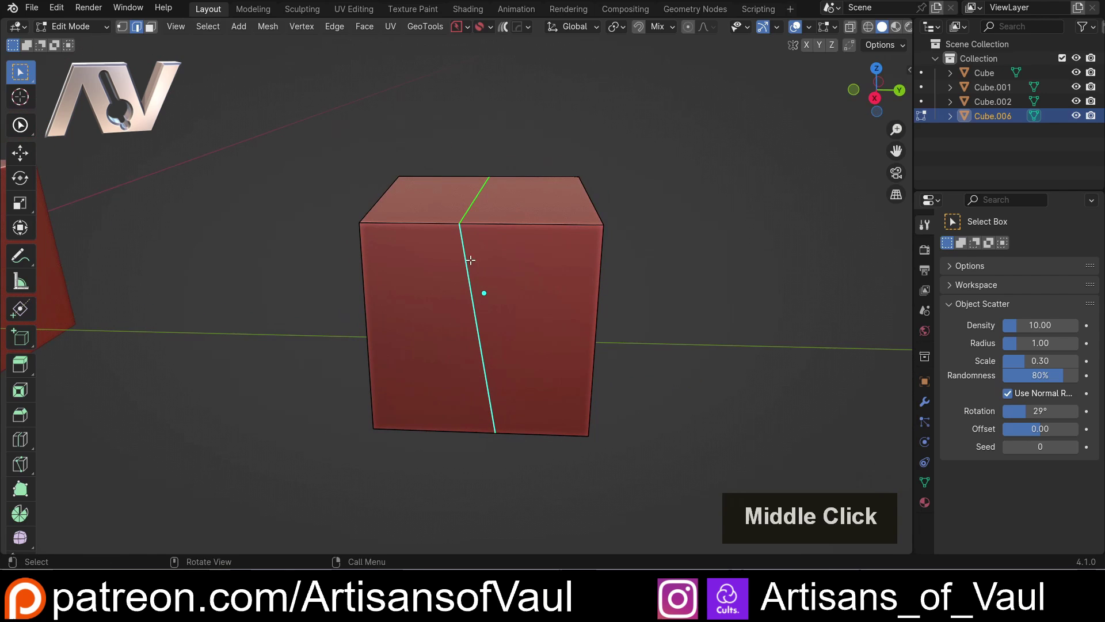
key(ctrl+e)
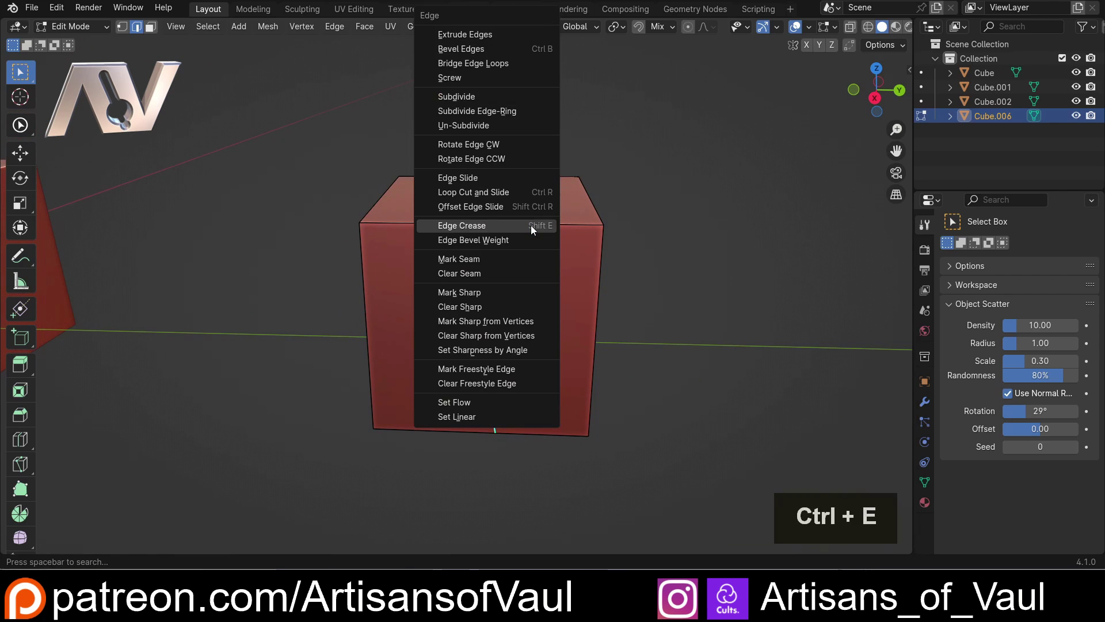
click(465, 295)
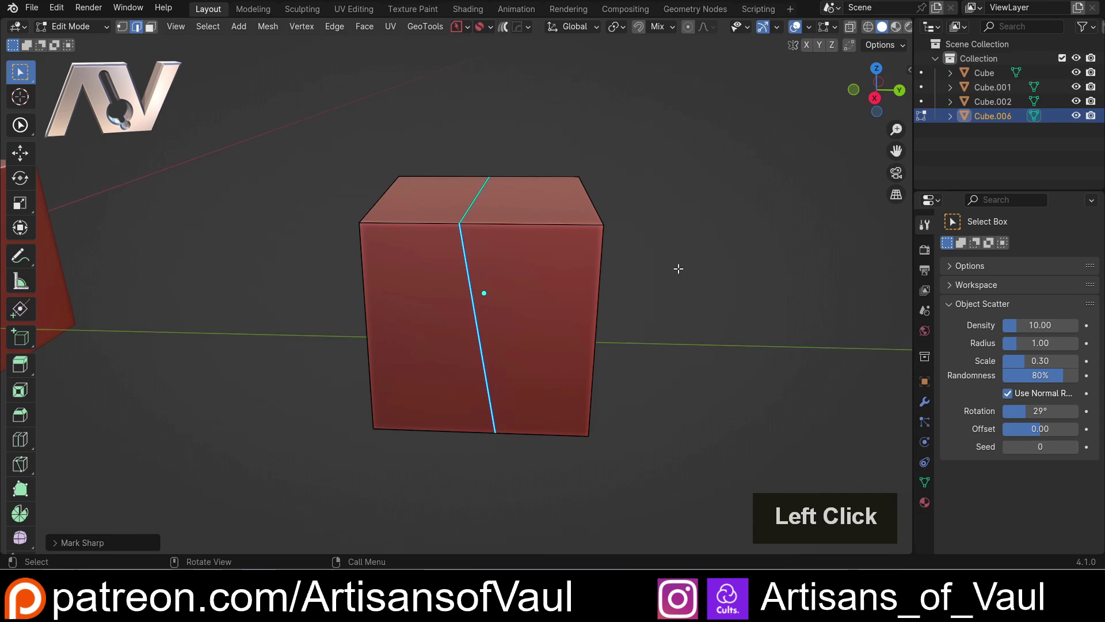
key(Tab)
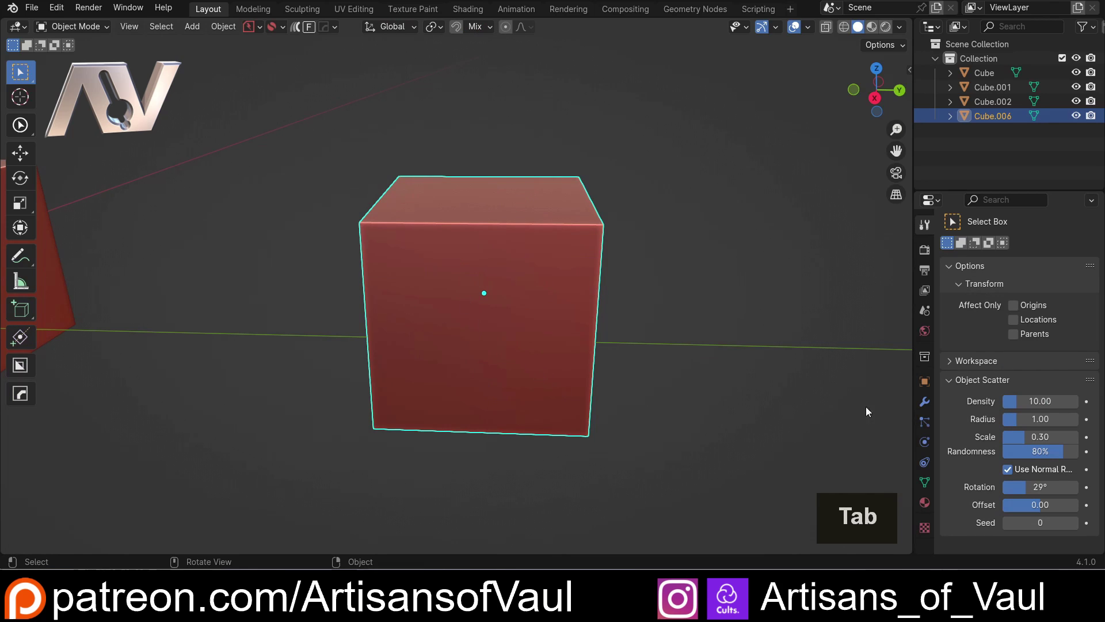
Add an Edge Split modifier limited to sharp edges and apply it to the cut cube
click(927, 404)
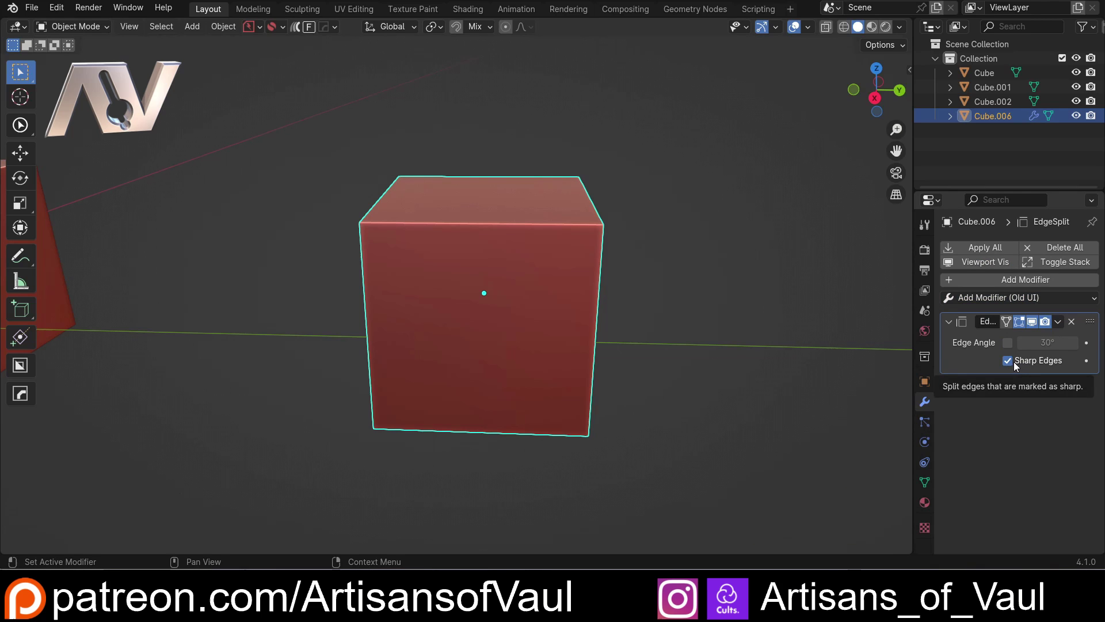
middle_click(541, 265)
click(1061, 324)
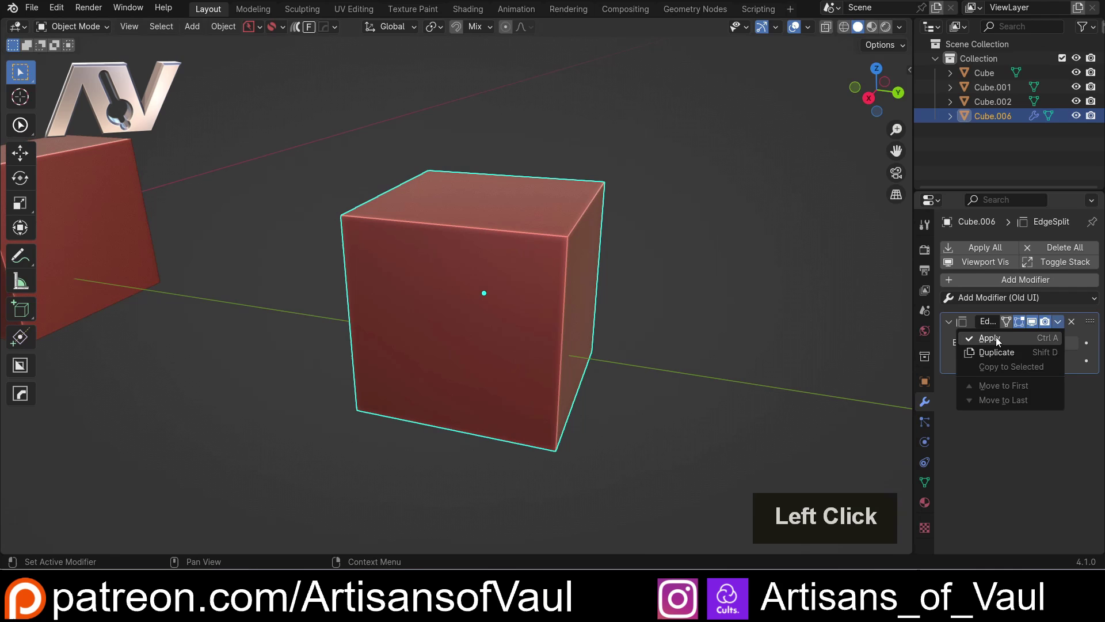
key(Tab)
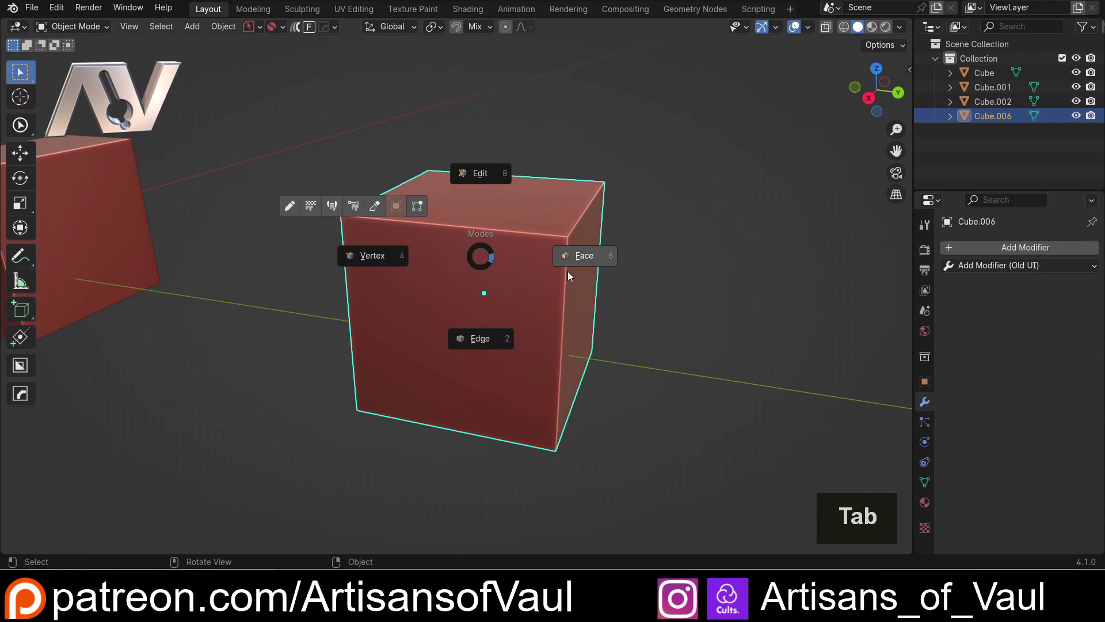
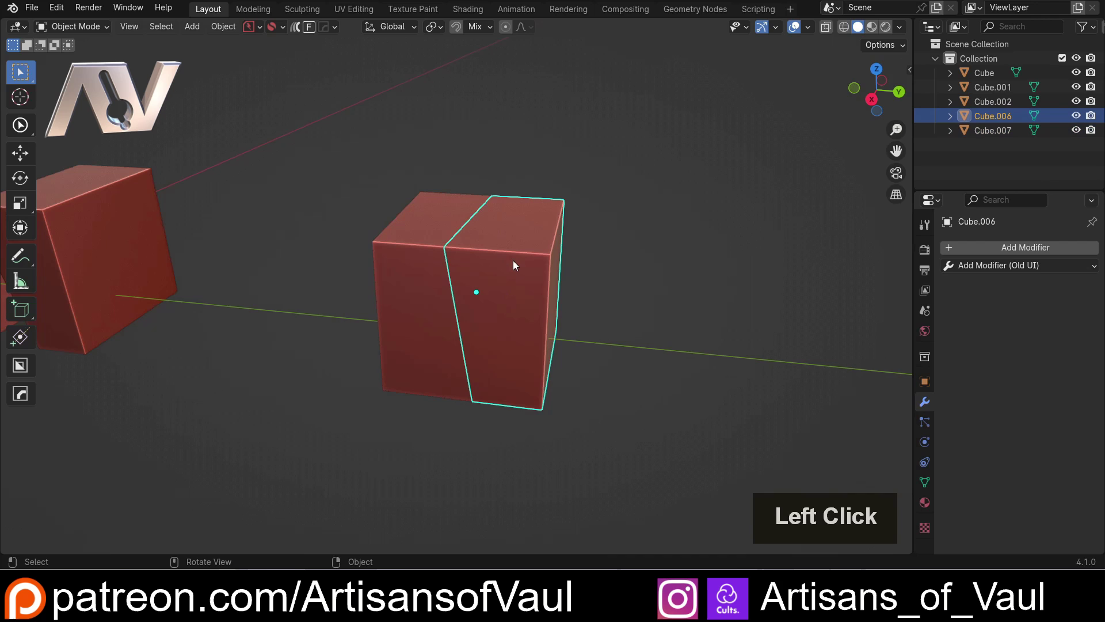
Isolate each split wedge piece in local view to inspect its open sides
key(1)
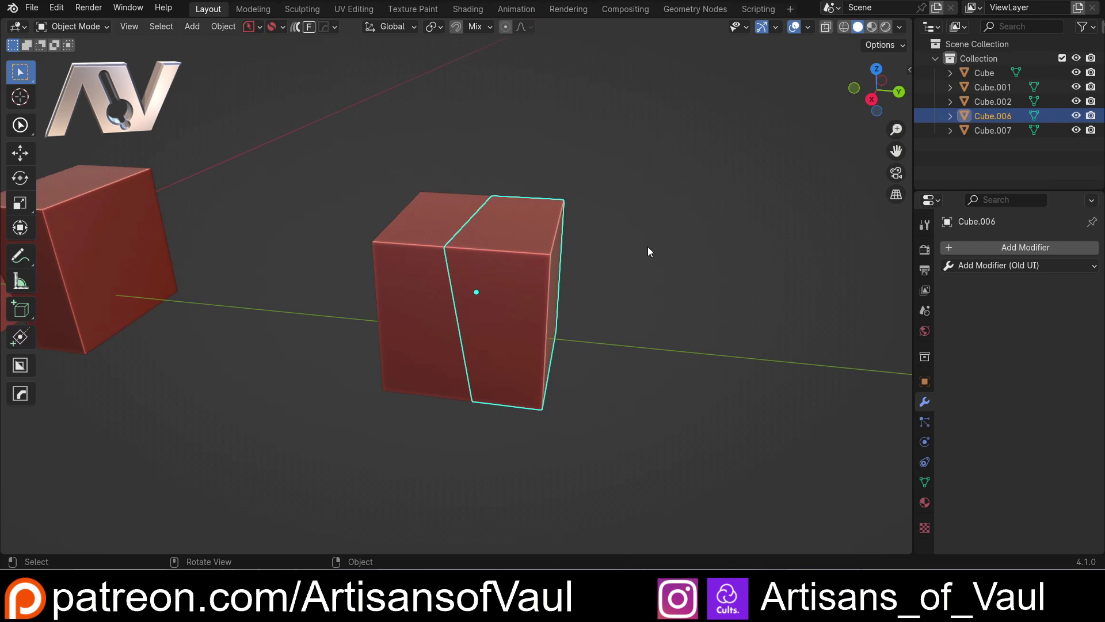
scroll(up, 3)
middle_click(503, 293)
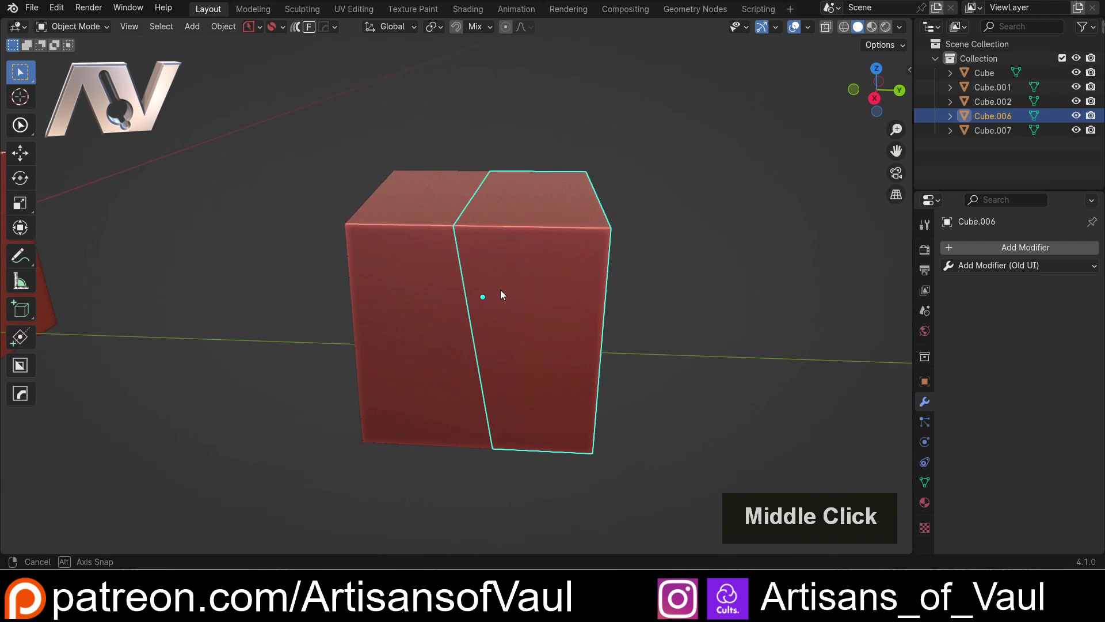
click(656, 288)
double_click(471, 287)
key(/)
scroll(down, 3)
middle_click(384, 272)
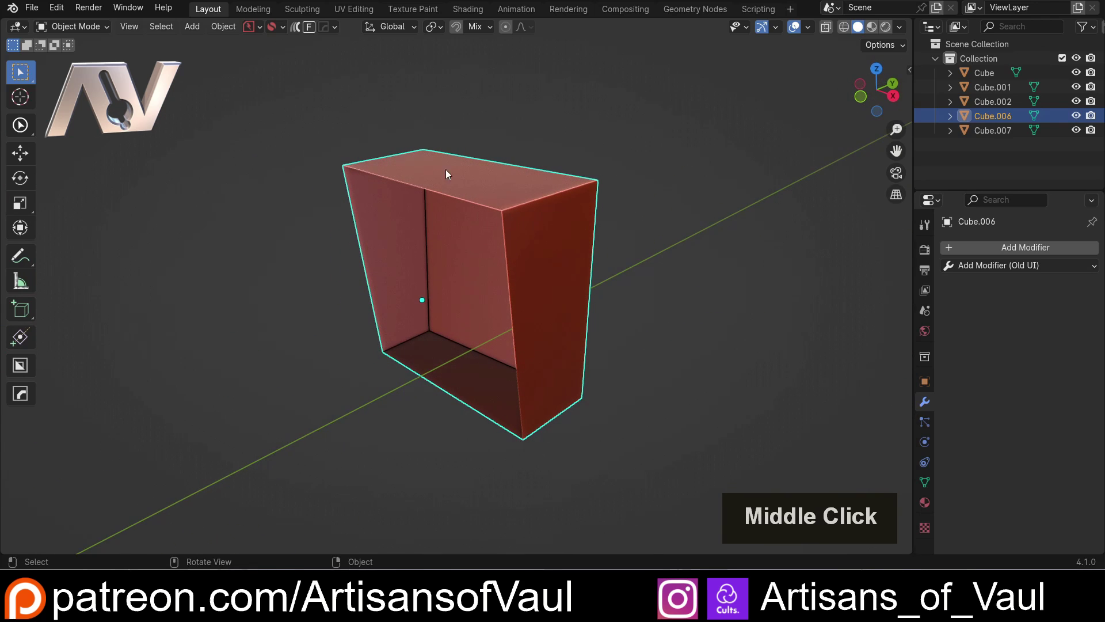
scroll(down, 3)
middle_click(468, 286)
key(/)
Return to the full row and select an intact cube for the next method
scroll(down, 3)
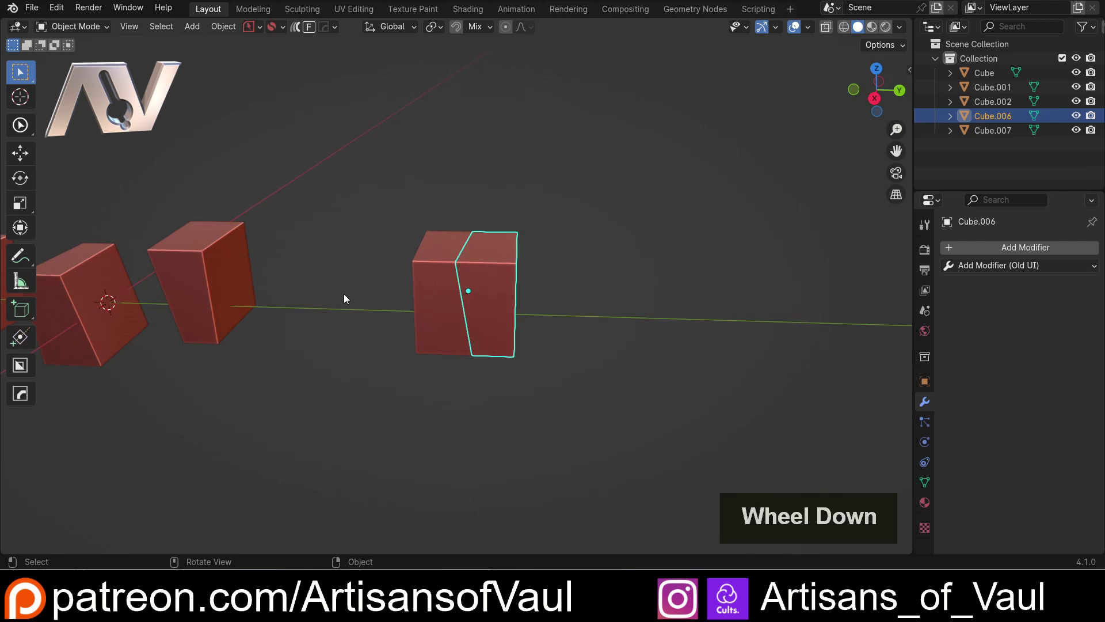
middle_click(318, 290)
click(172, 280)
Duplicate a cube with Shift+D to the end of the row
middle_click(350, 300)
middle_click(313, 281)
key(shift+d)
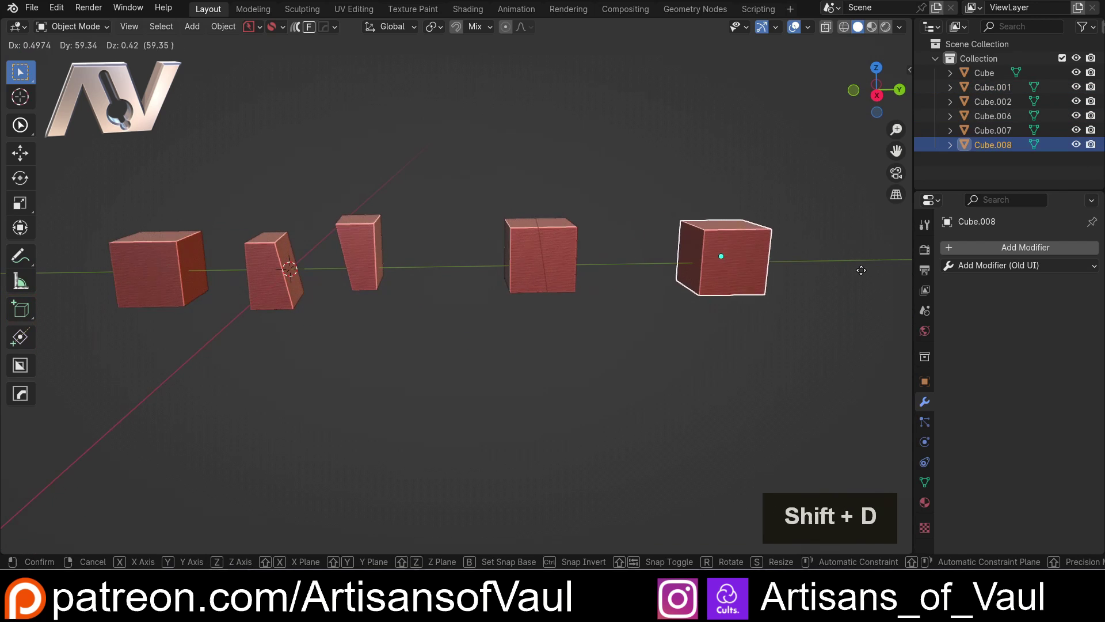
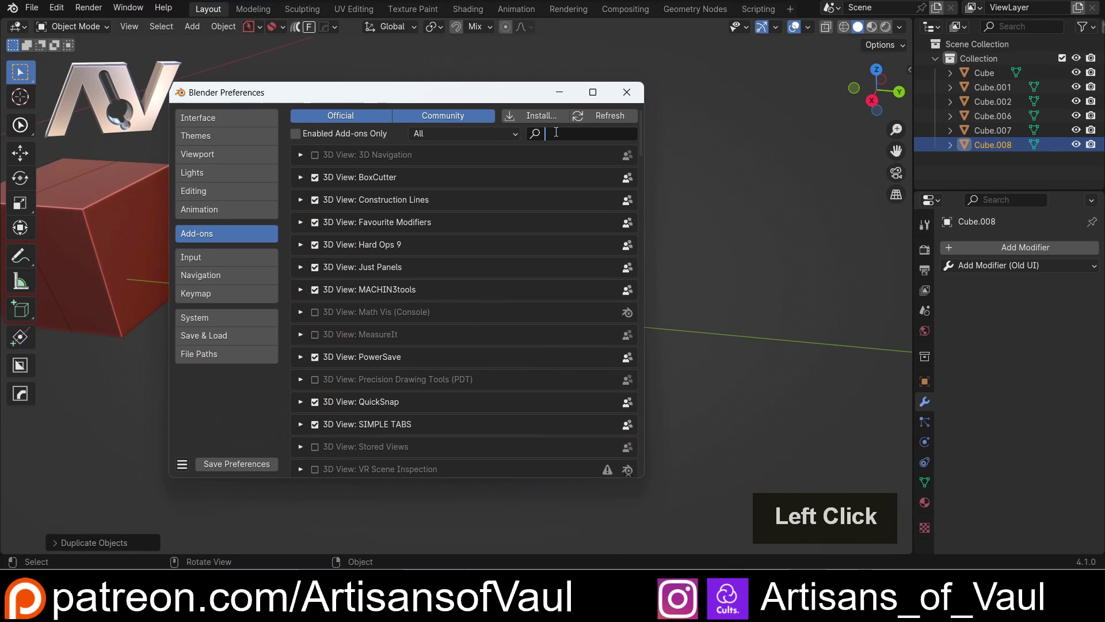
Search the add-on preferences for 'bo' to confirm Bool Tool is enabled, then close preferences
key(b)
key(o)
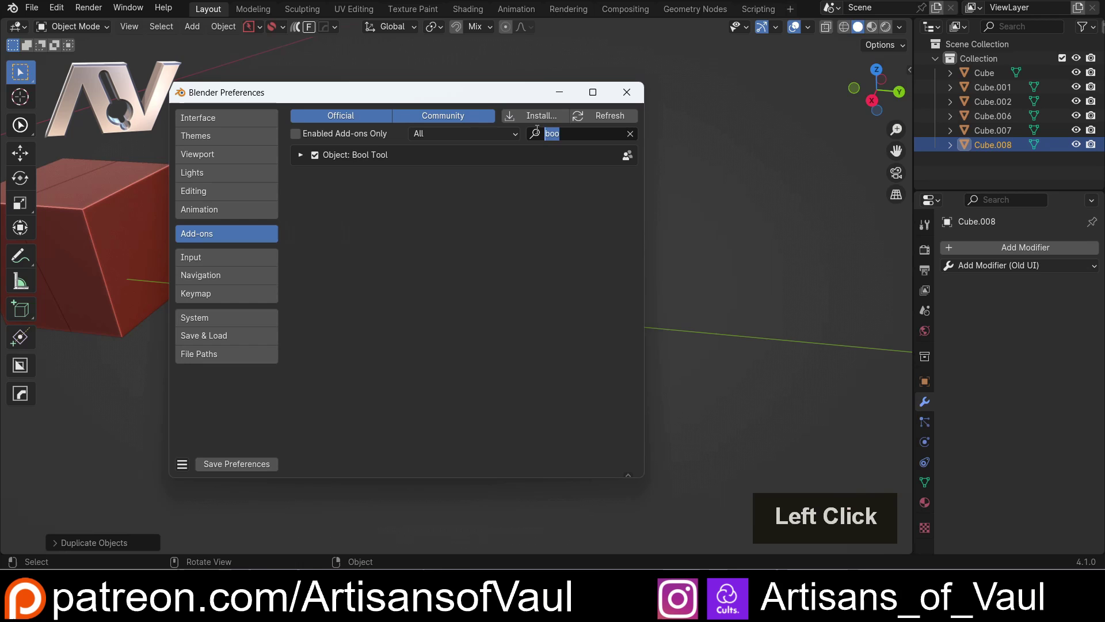
key(h)
key(a)
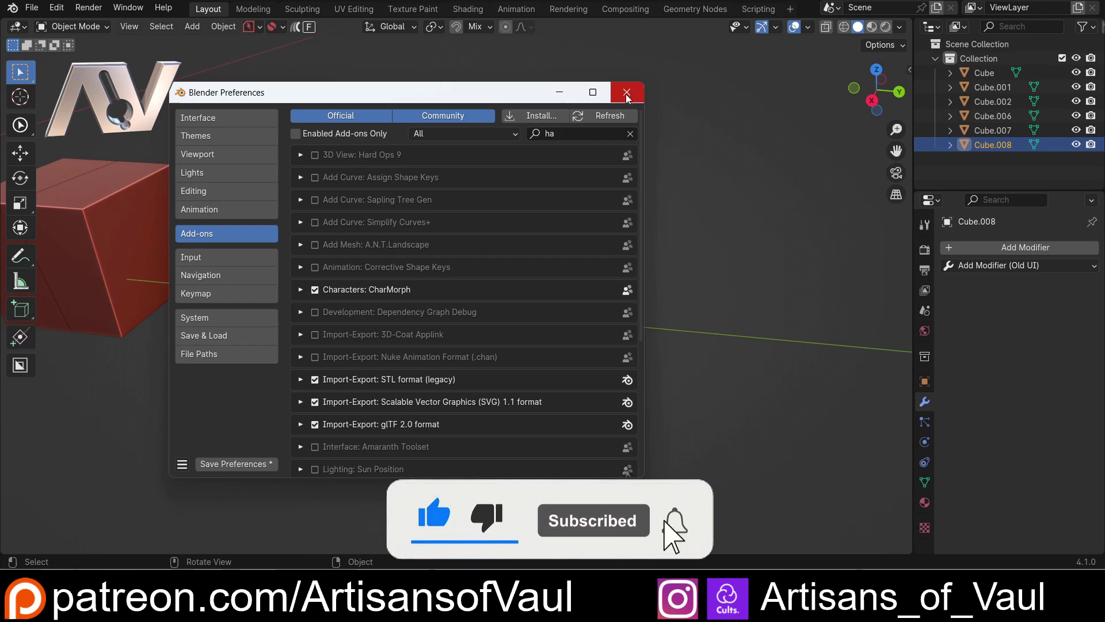
click(629, 97)
Back in the viewport, bring up the Add menu with Shift+A for a new mesh
scroll(down, 3)
middle_click(420, 300)
click(354, 330)
key(shift+a)
Add a mesh cube as a cutter and resize it to overlap half of the end cube
click(322, 281)
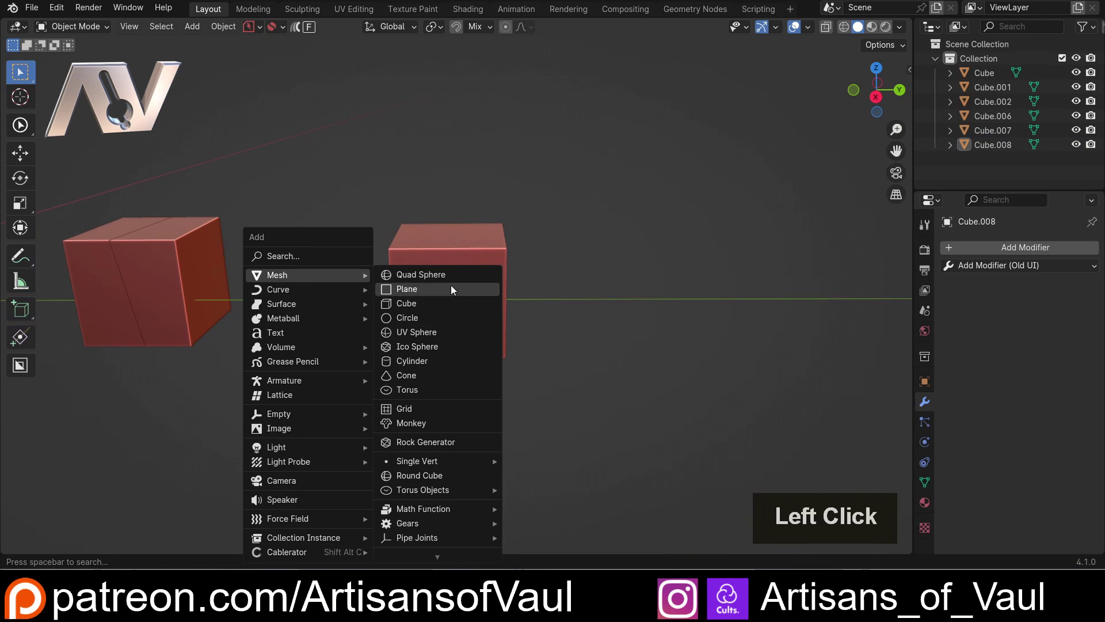
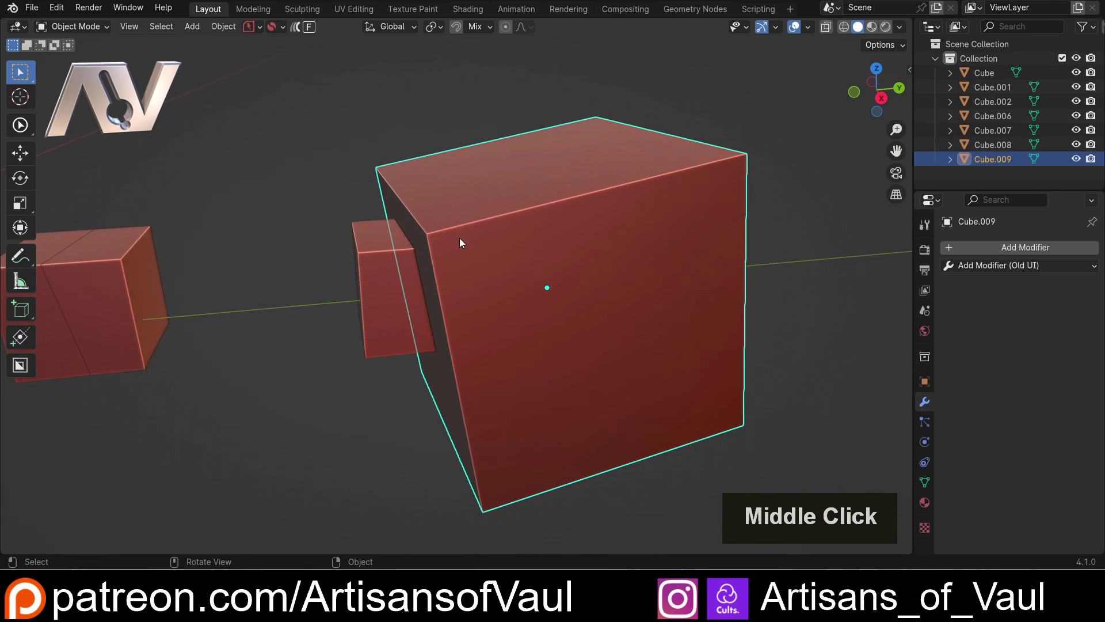
scroll(up, 3)
key(shift+z)
middle_click(486, 276)
middle_click(493, 275)
middle_click(390, 233)
Select the cube to be sliced together with the cutter and check their overlap
click(344, 253)
middle_click(312, 276)
middle_click(290, 296)
middle_click(287, 302)
middle_click(309, 291)
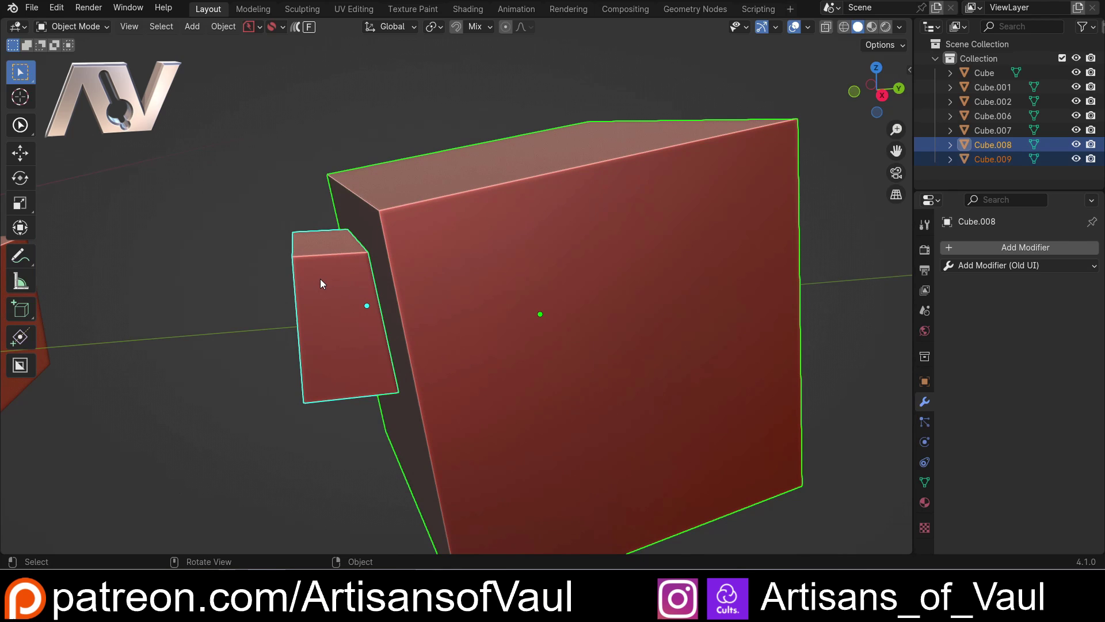
Run Bool Tool Slice on both cubes and move one resulting piece away from the other
key(ctrl+/)
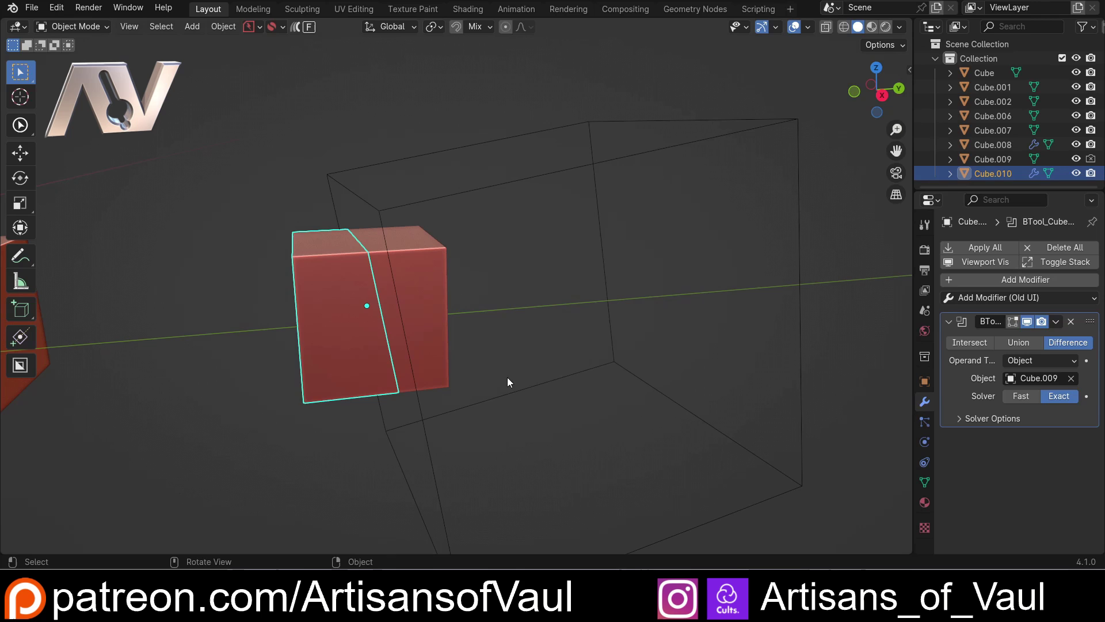
click(431, 243)
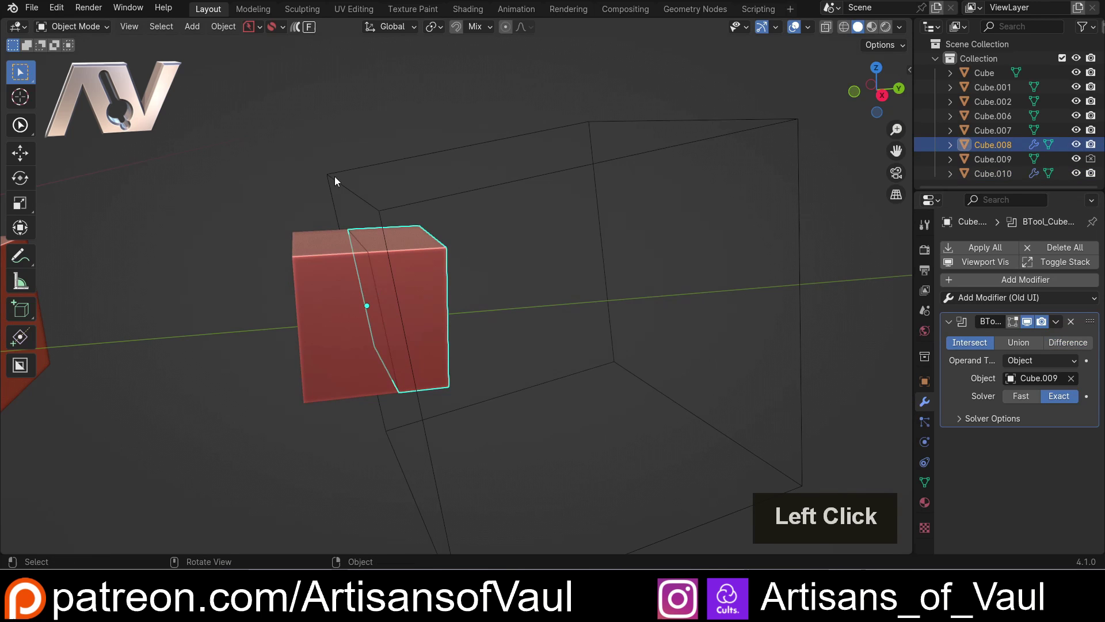
click(244, 230)
double_click(407, 254)
middle_click(443, 305)
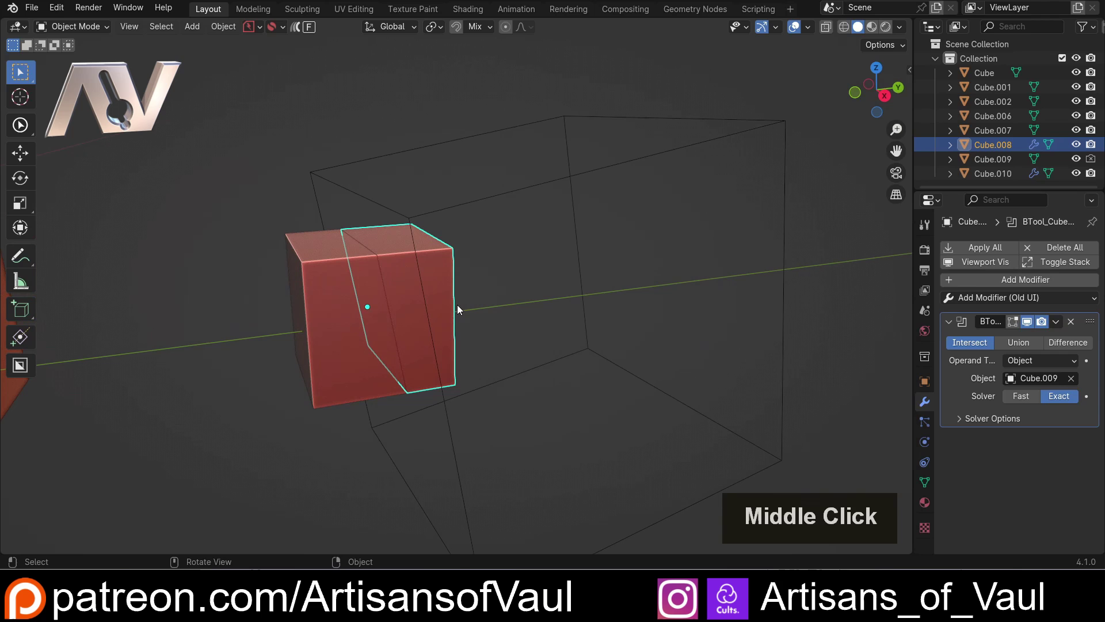
key(g)
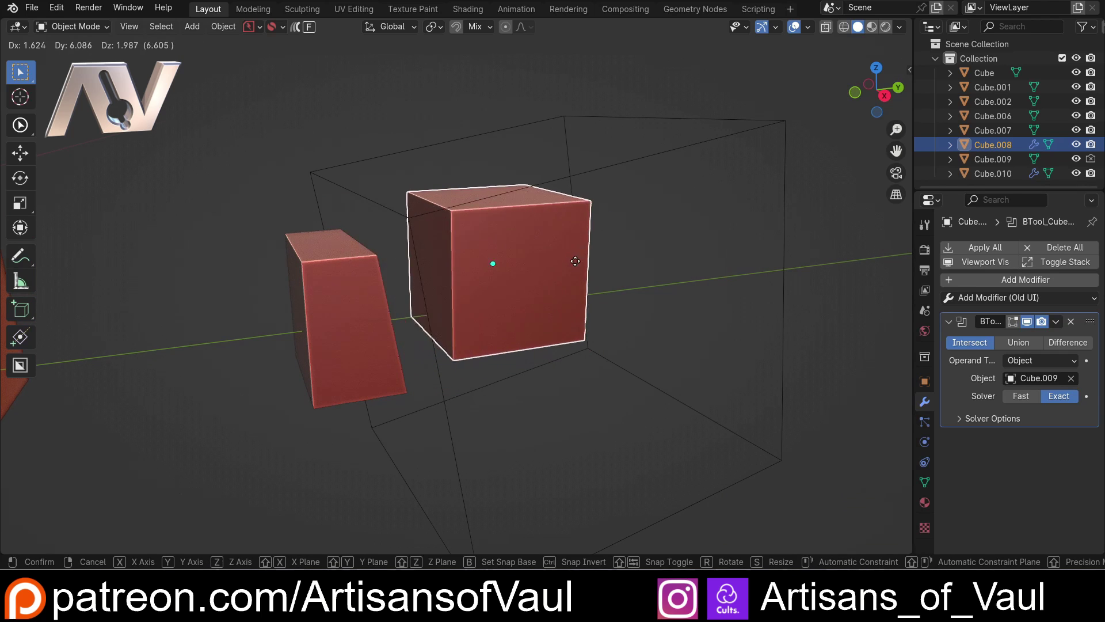
Make the intersect piece's data single-user and apply its Boolean modifier
key(Escape)
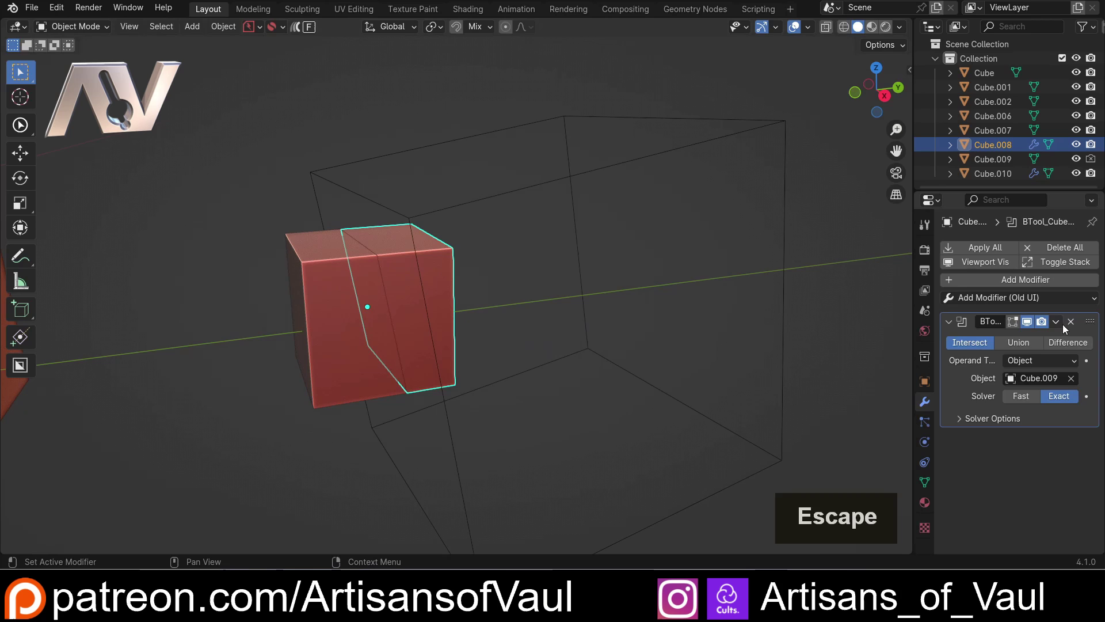
click(1060, 324)
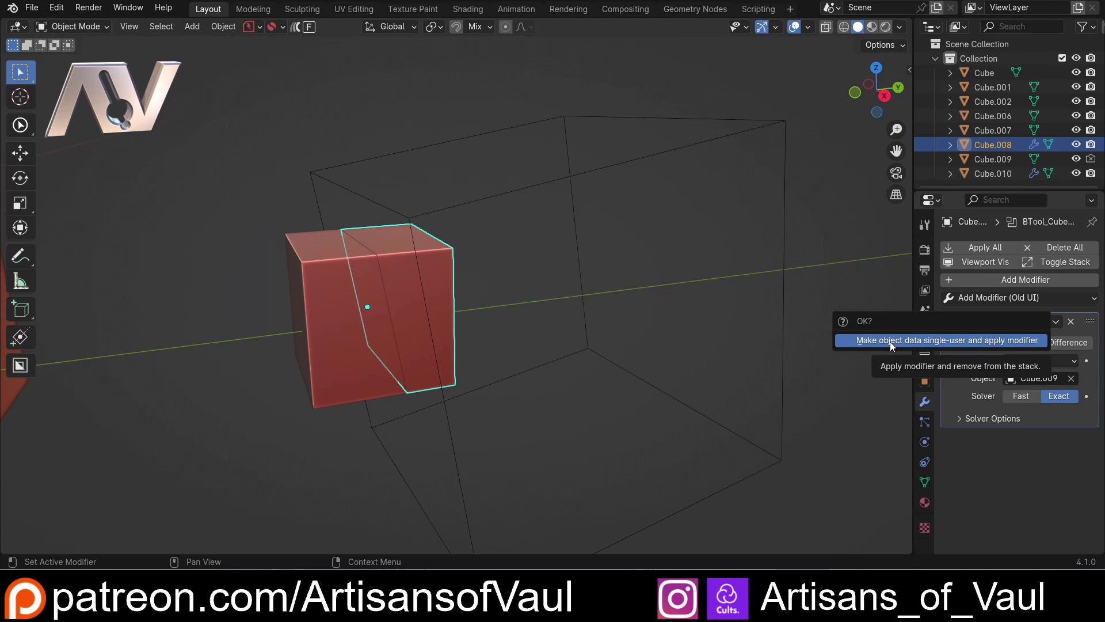
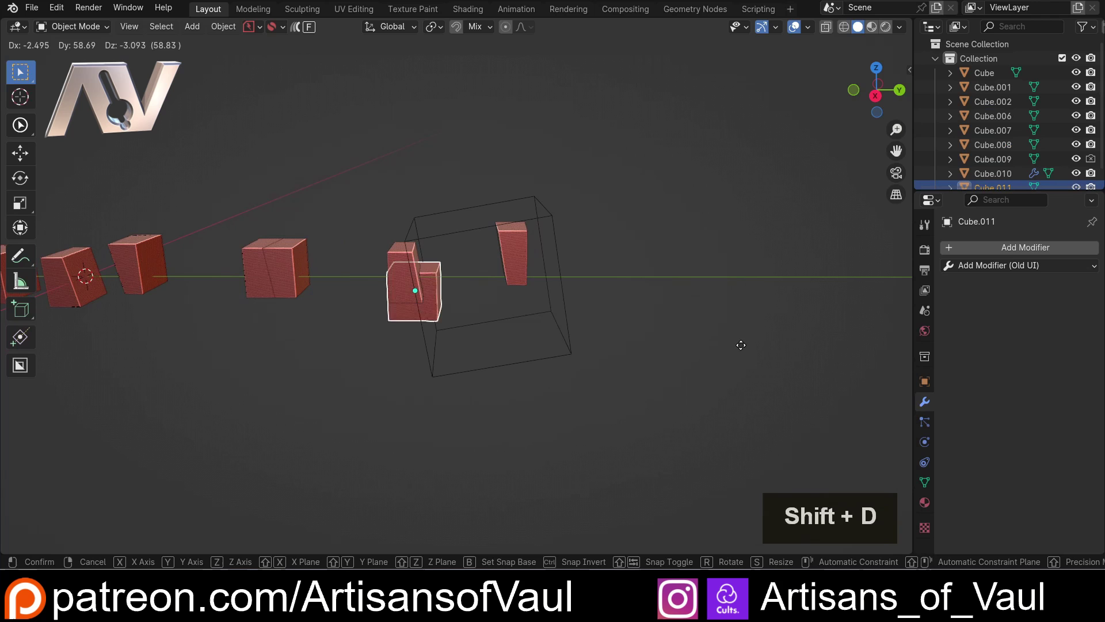
Drop the duplicated cube at the row's end and frame it in the viewport for BoxCutter
click(845, 314)
middle_click(610, 271)
middle_click(558, 275)
middle_click(394, 294)
scroll(up, 3)
middle_click(477, 285)
middle_click(305, 318)
middle_click(327, 295)
middle_click(464, 290)
middle_click(348, 300)
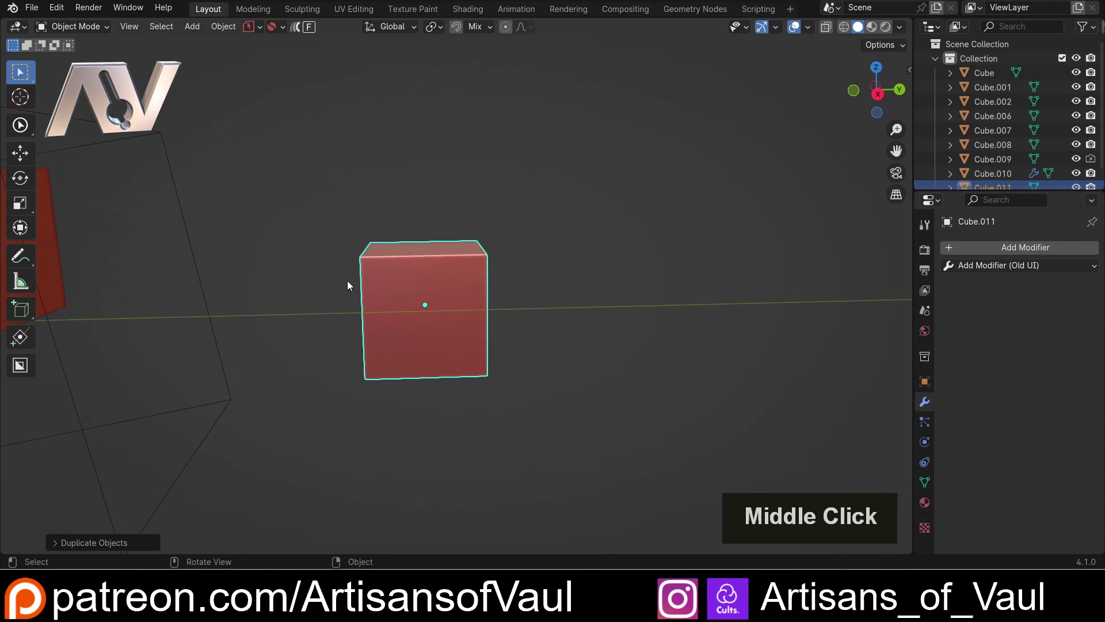
scroll(up, 3)
middle_click(324, 282)
middle_click(348, 277)
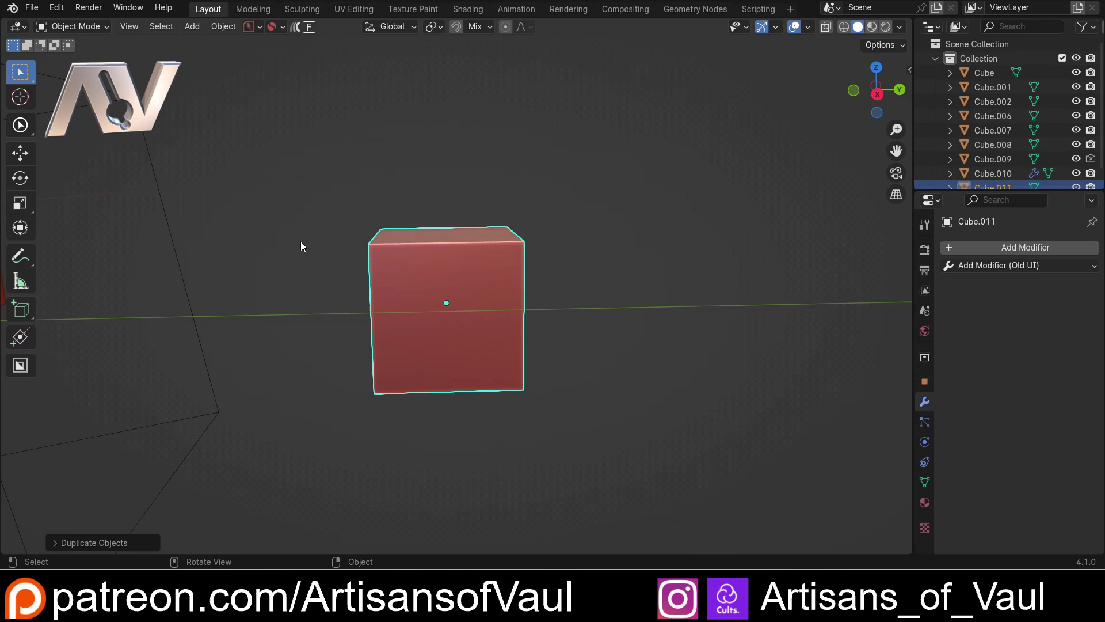
middle_click(319, 225)
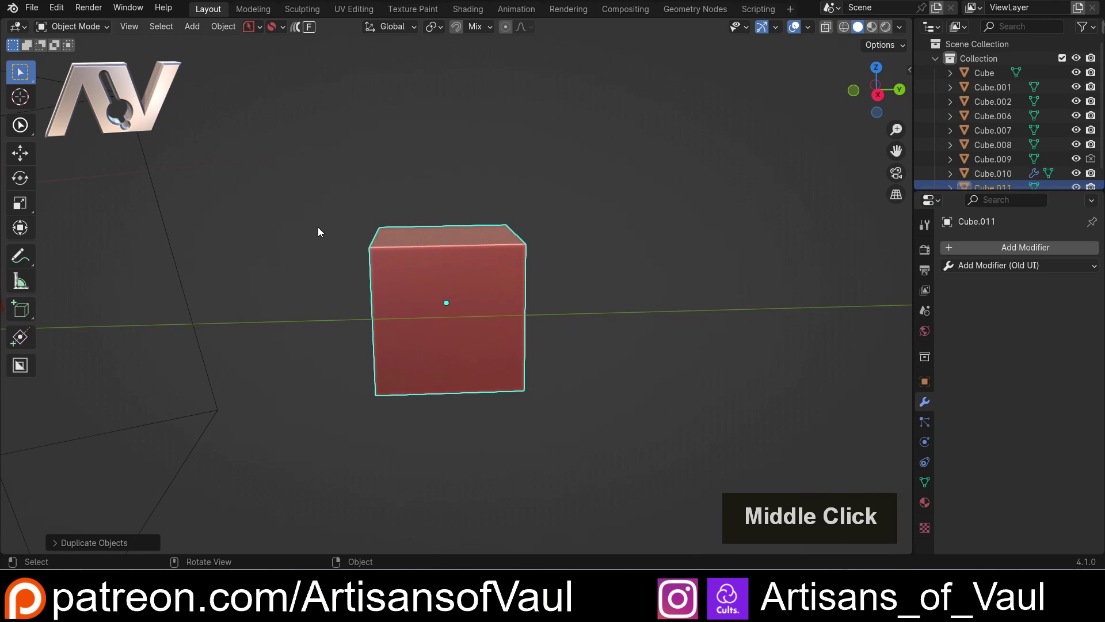
In the BoxCutter helper (Alt+W) enable Draw Line for the line box and switch Cut to Slice
key(alt+w)
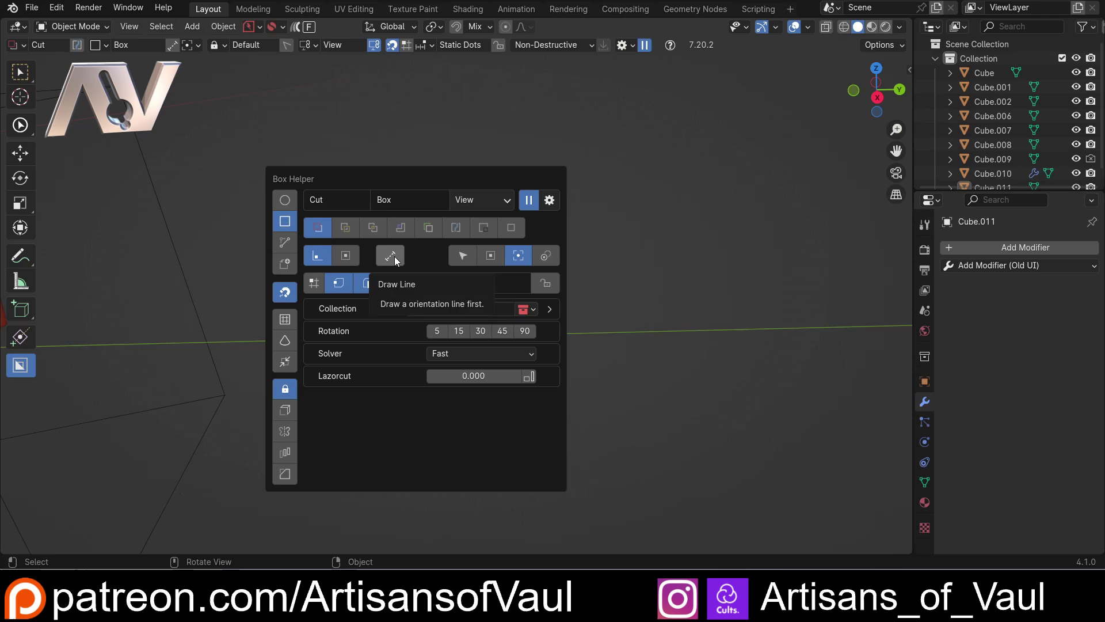
click(398, 260)
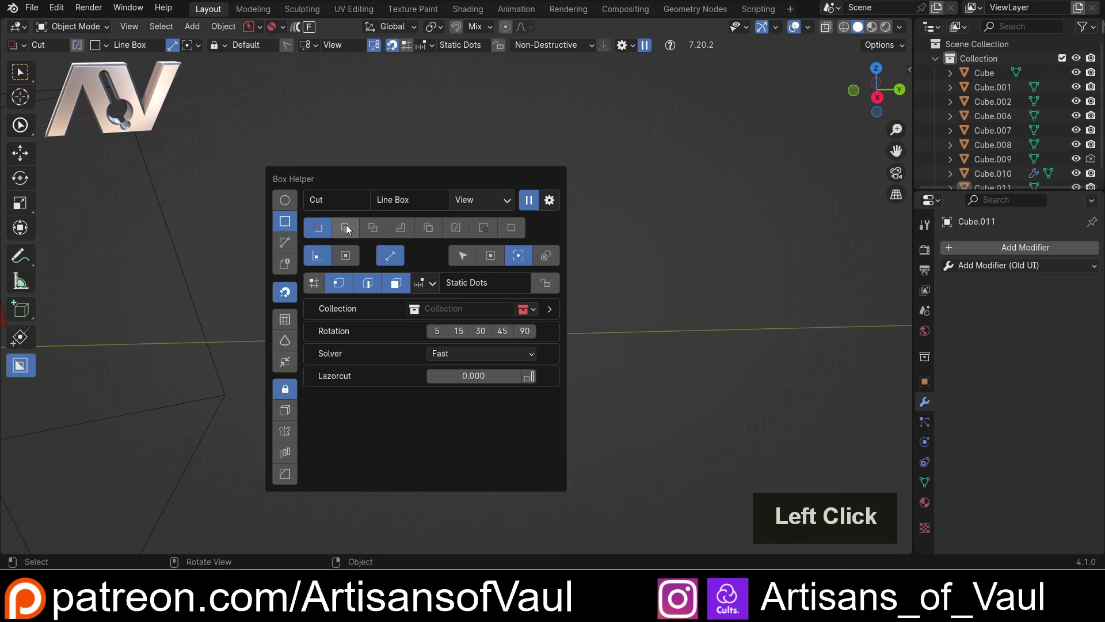
click(350, 227)
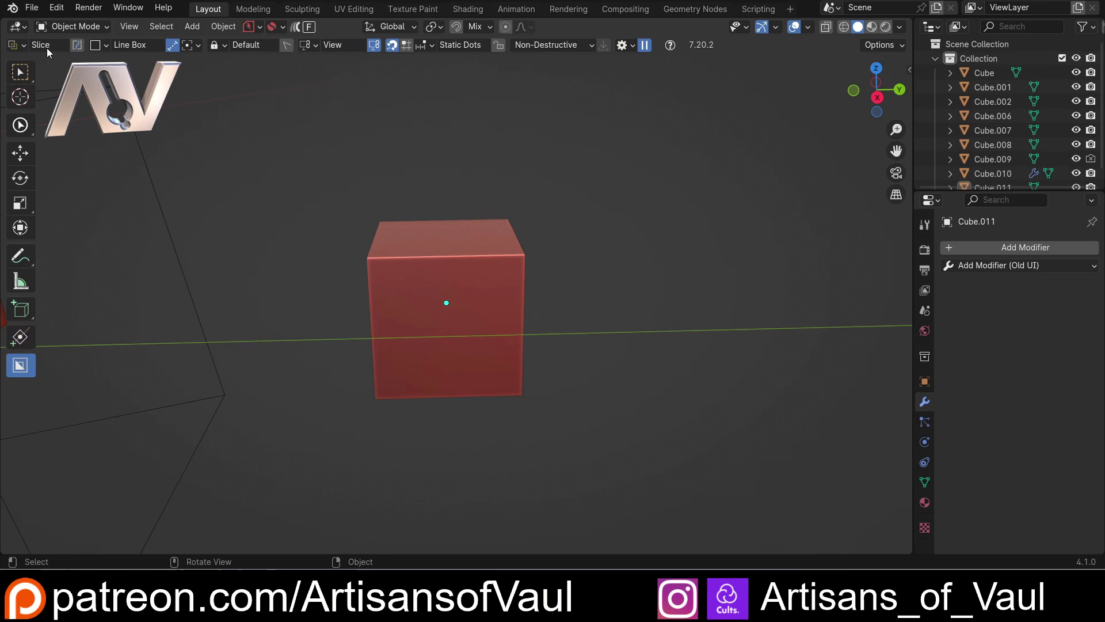
middle_click(277, 290)
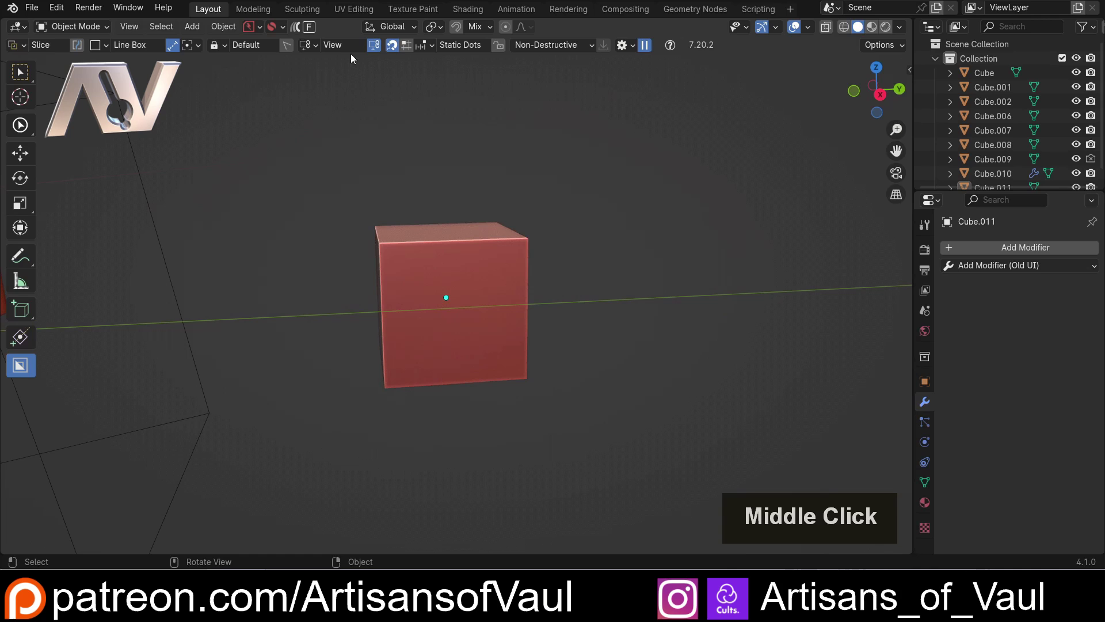
scroll(up, 3)
Draw a slanted line box with BoxCutter across the new cube
click(445, 235)
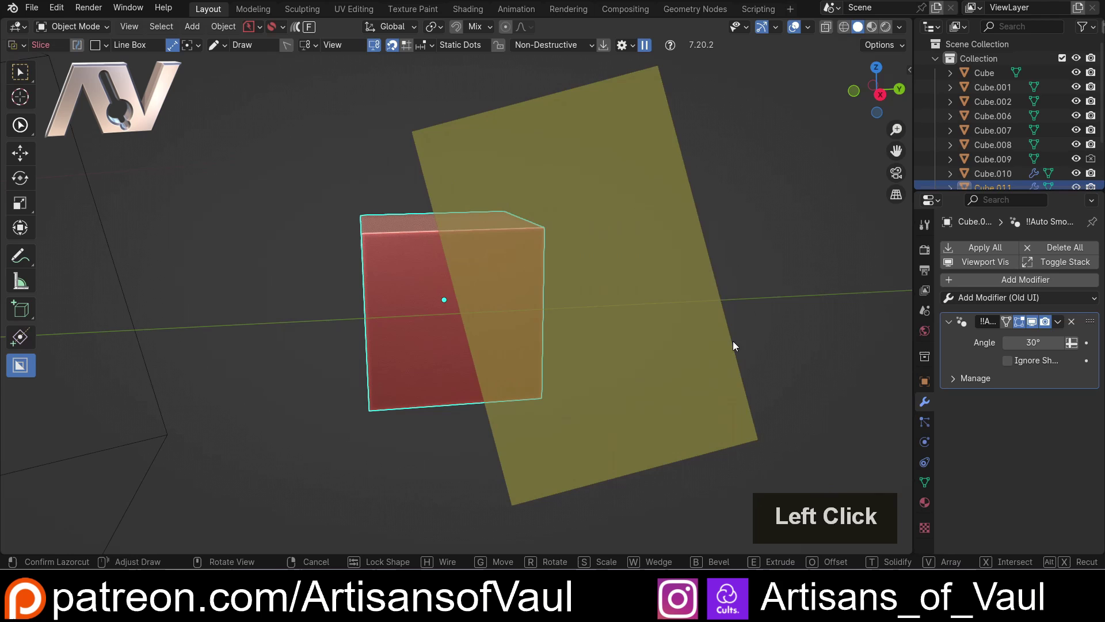
double_click(778, 333)
click(513, 264)
middle_click(556, 292)
scroll(down, 3)
click(160, 276)
middle_click(213, 263)
middle_click(227, 259)
middle_click(366, 244)
Extend the slice shape through the cube and confirm to split it into two pieces
middle_click(720, 225)
middle_click(664, 244)
middle_click(626, 268)
scroll(up, 3)
middle_click(558, 283)
click(495, 257)
middle_click(505, 255)
key(g)
key(Escape)
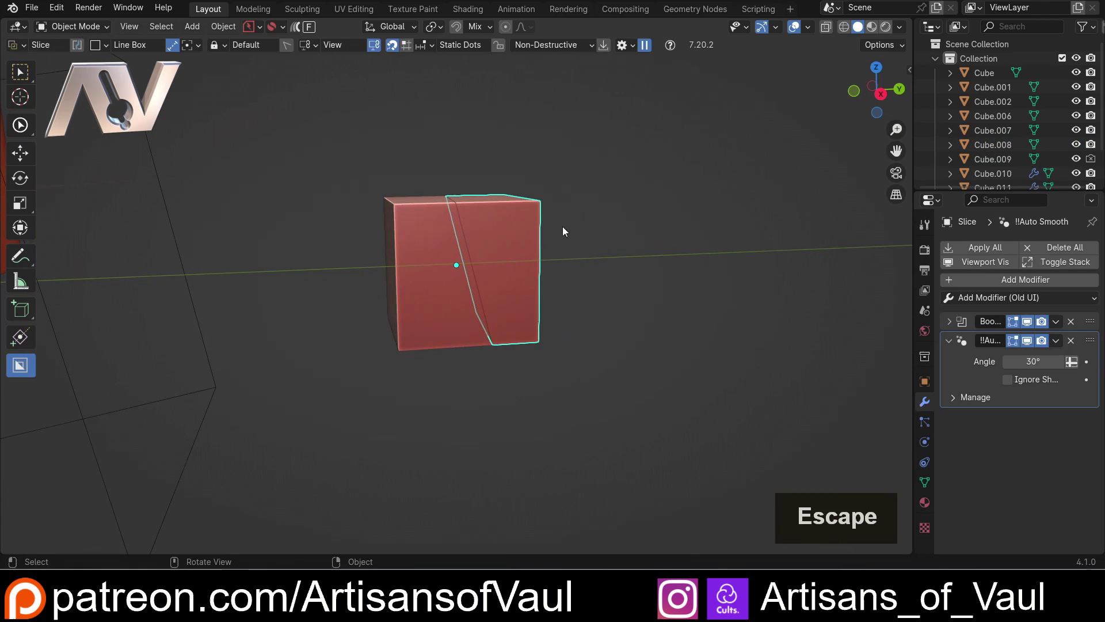
Orbit around the sliced cube to inspect the two slanted pieces
middle_click(470, 217)
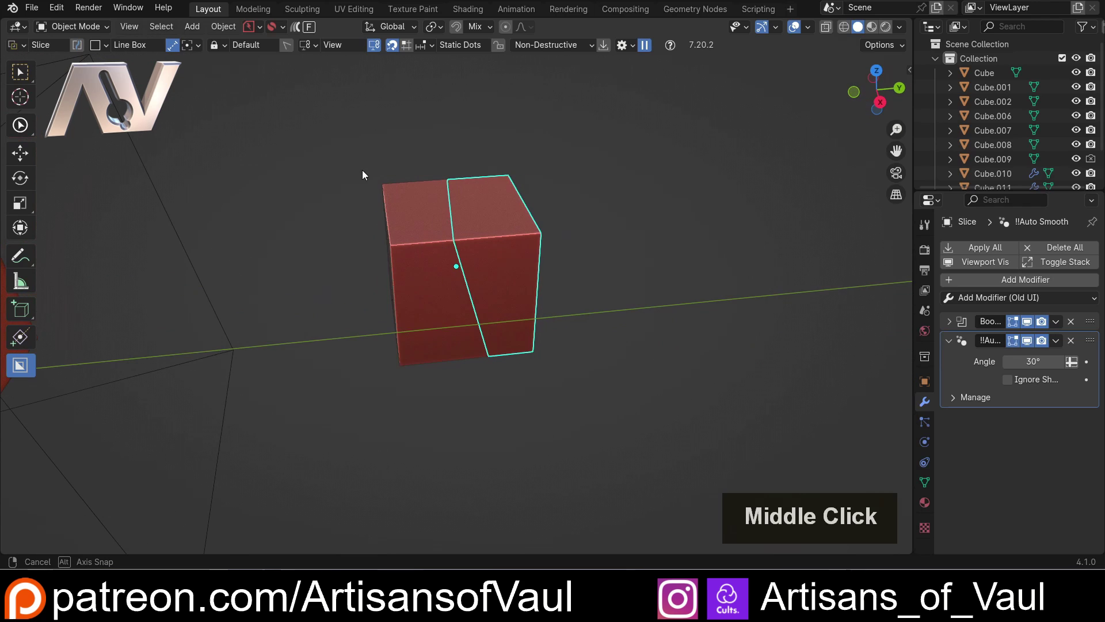
scroll(up, 3)
middle_click(459, 242)
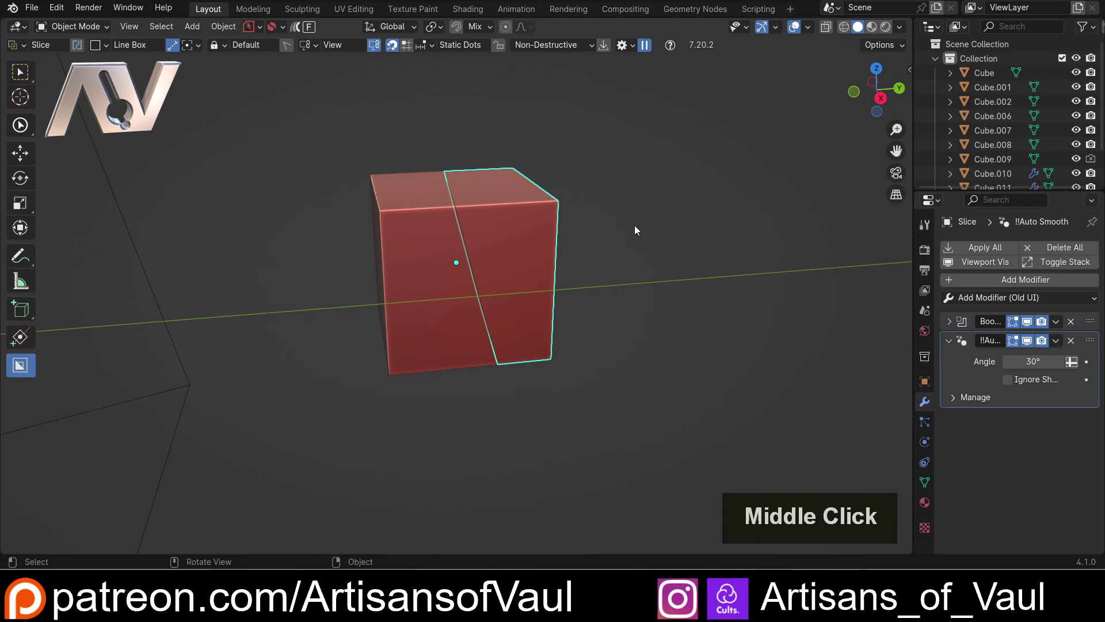
key(Escape)
Enable the 3D View: Hard Ops 9 add-on in Preferences and bring up the HOps Q menu
click(525, 202)
click(52, 10)
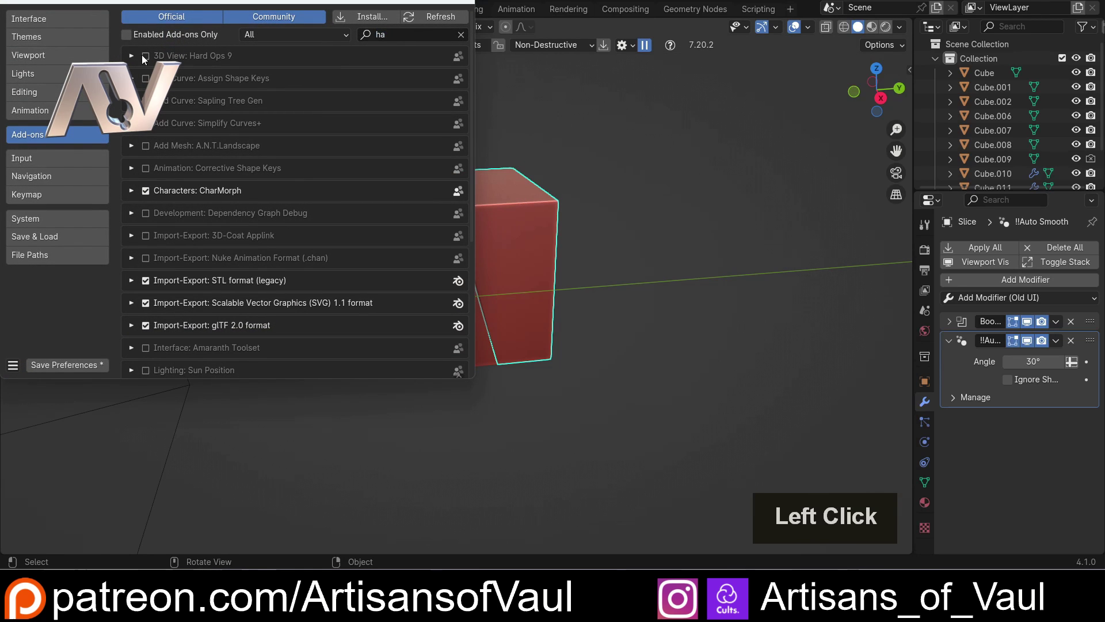
double_click(150, 57)
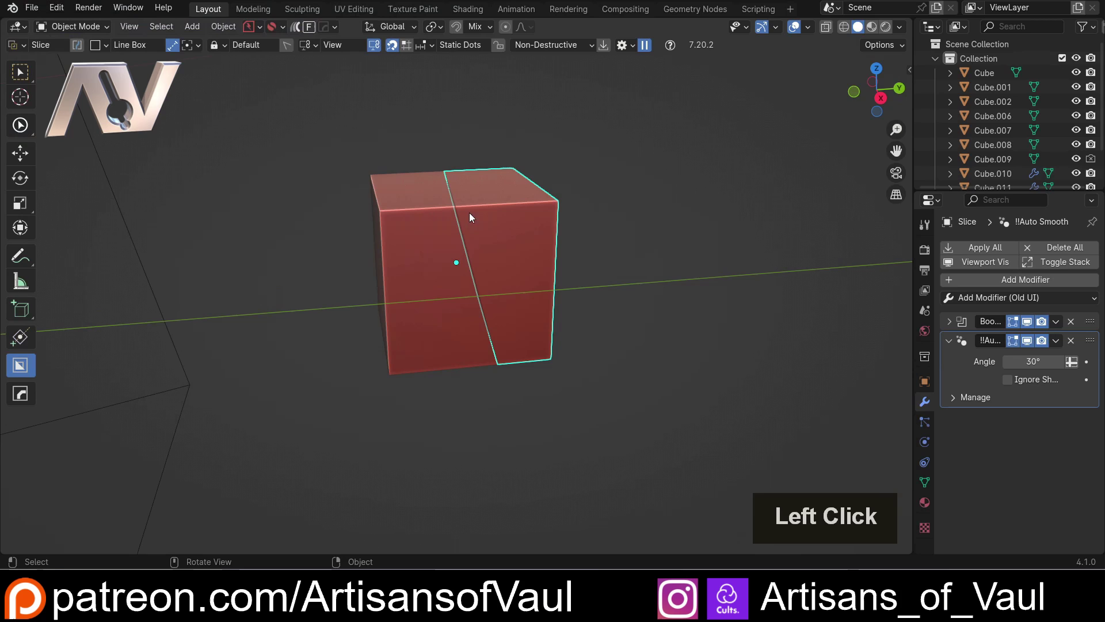
key(q)
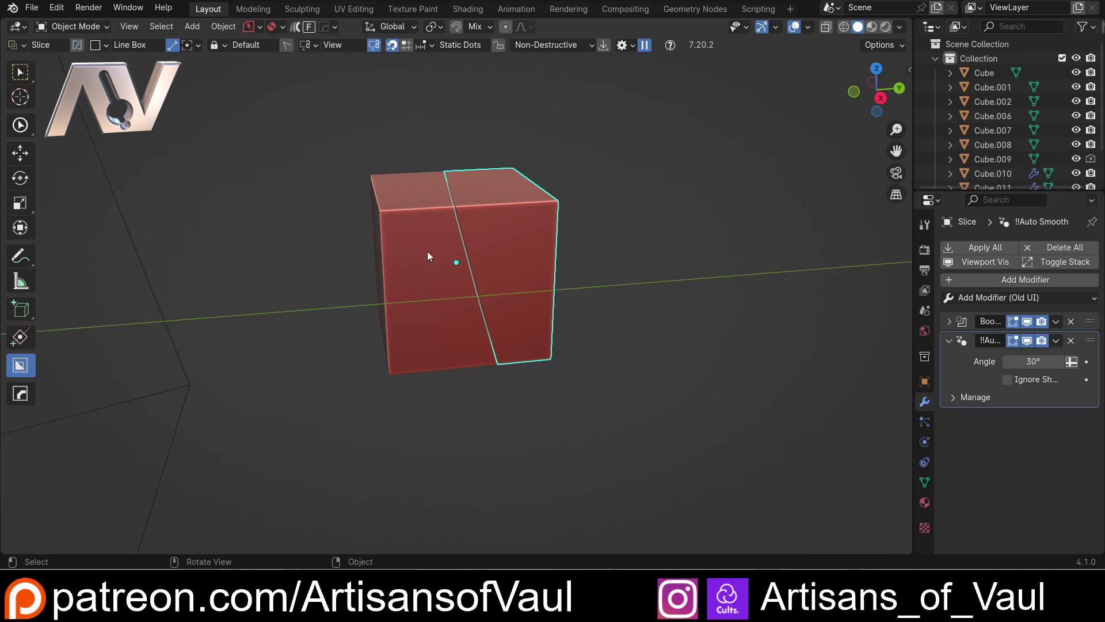
Select the cutter object and then the sliced piece to inspect their Boolean setup
scroll(down, 3)
click(1084, 176)
middle_click(481, 144)
click(460, 115)
middle_click(545, 175)
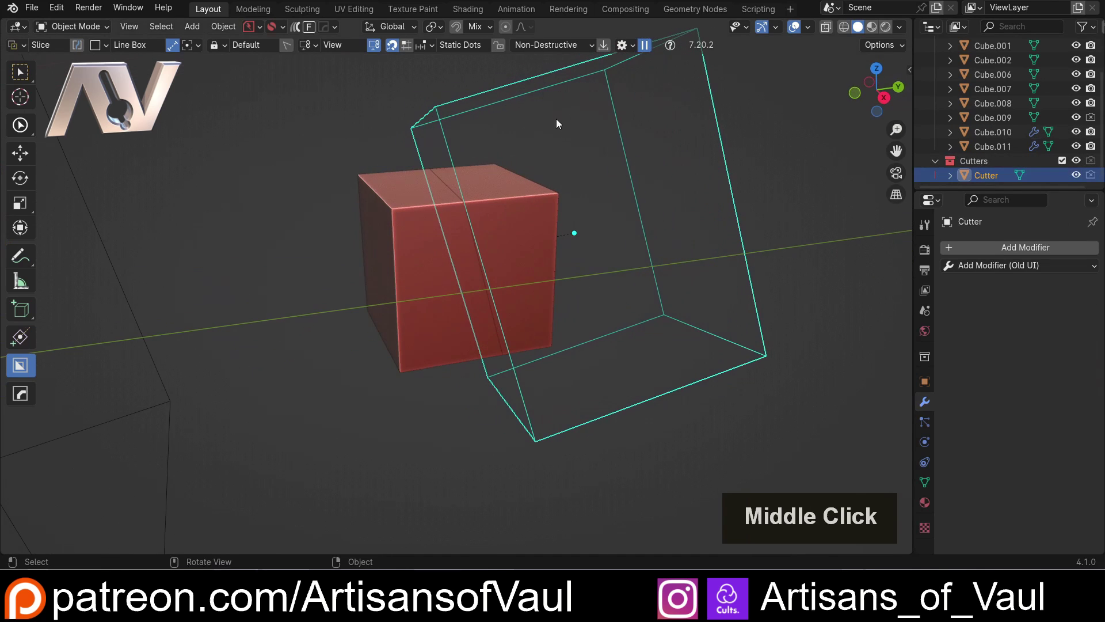
click(541, 202)
middle_click(536, 212)
middle_click(415, 187)
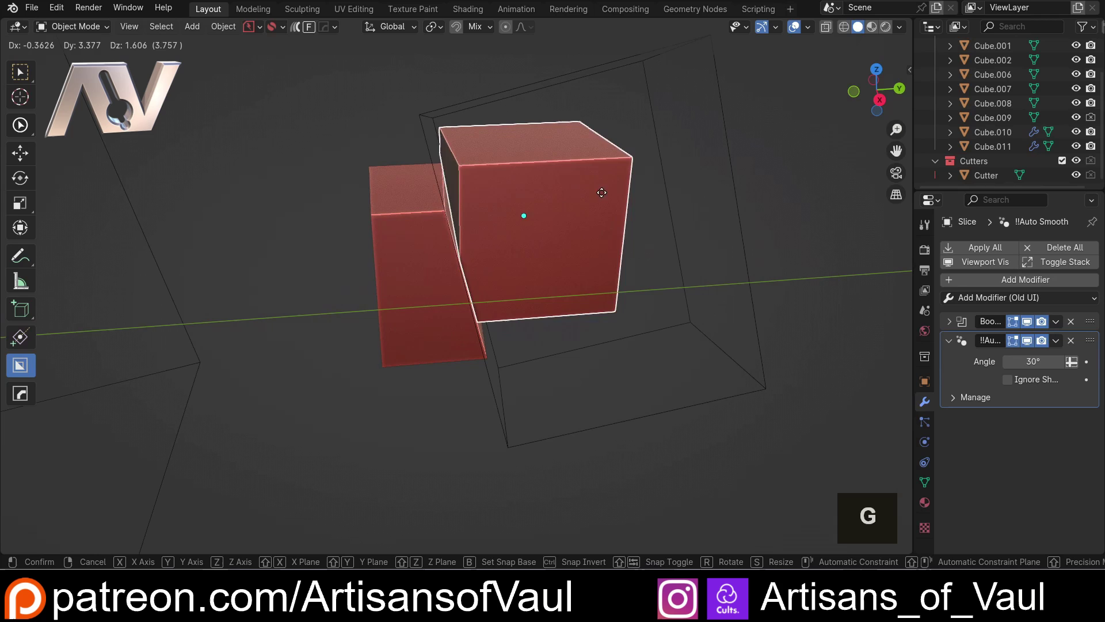
Move the sliced piece away from the cube and put it back flush in place
key(Escape)
click(428, 151)
double_click(506, 215)
key(g)
key(Escape)
click(297, 243)
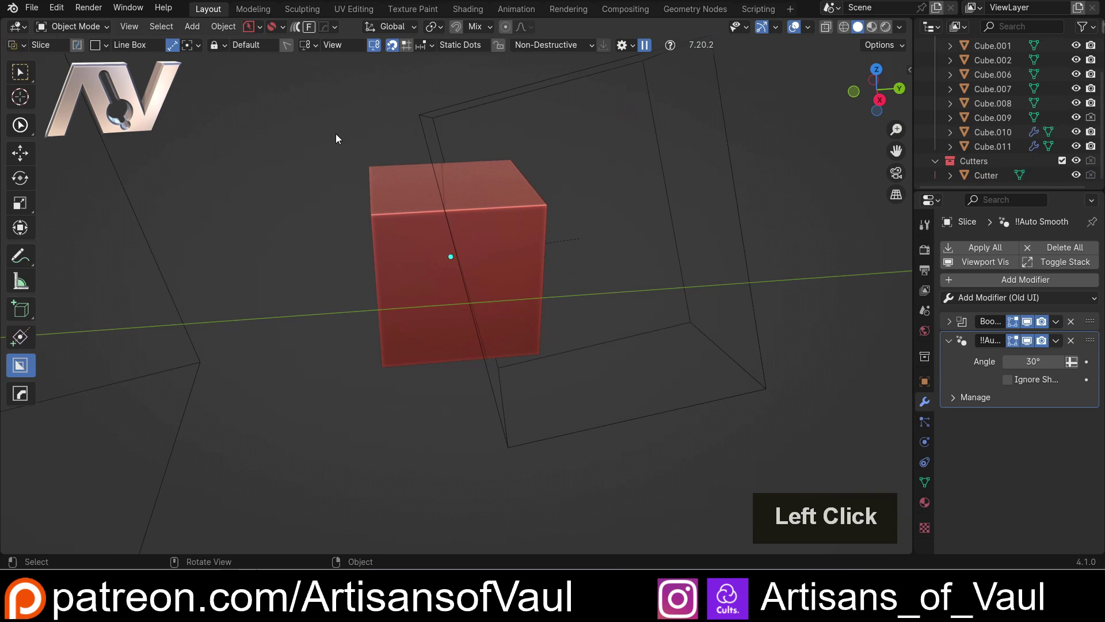
Run HOps Operations > Uniquify so the sliced piece gets its own cutter copy
key(q)
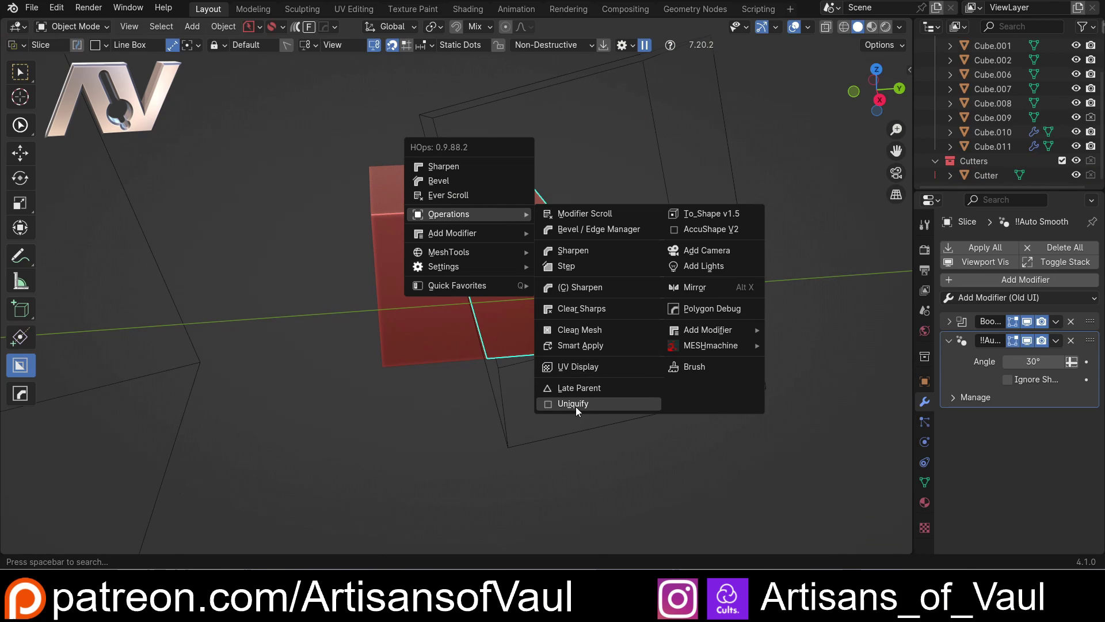
click(579, 409)
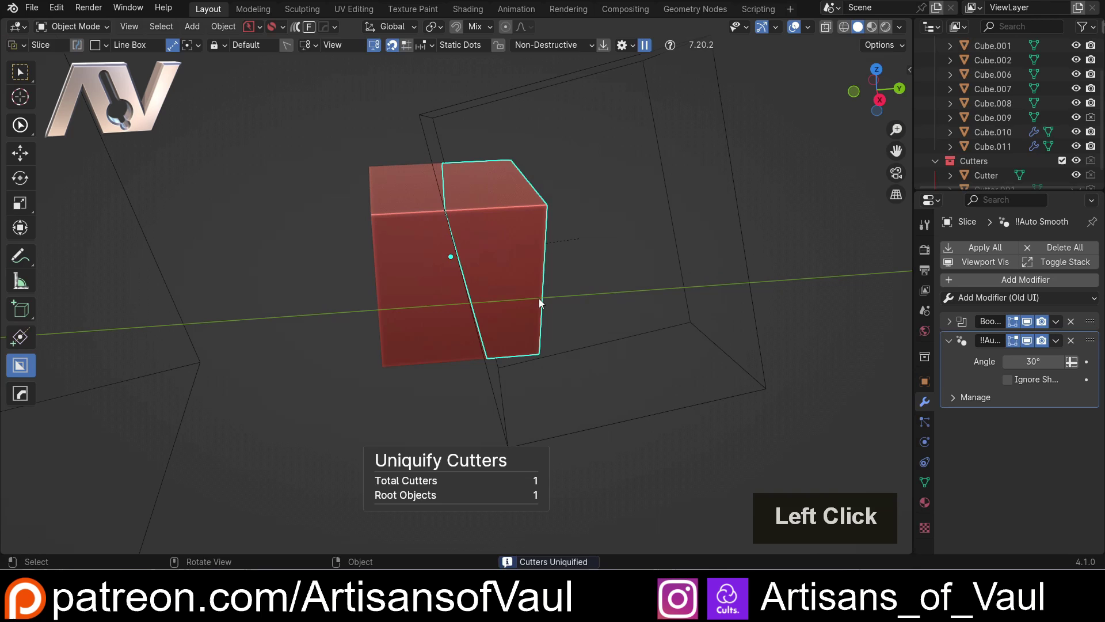
click(860, 227)
scroll(down, 3)
middle_click(616, 225)
scroll(up, 3)
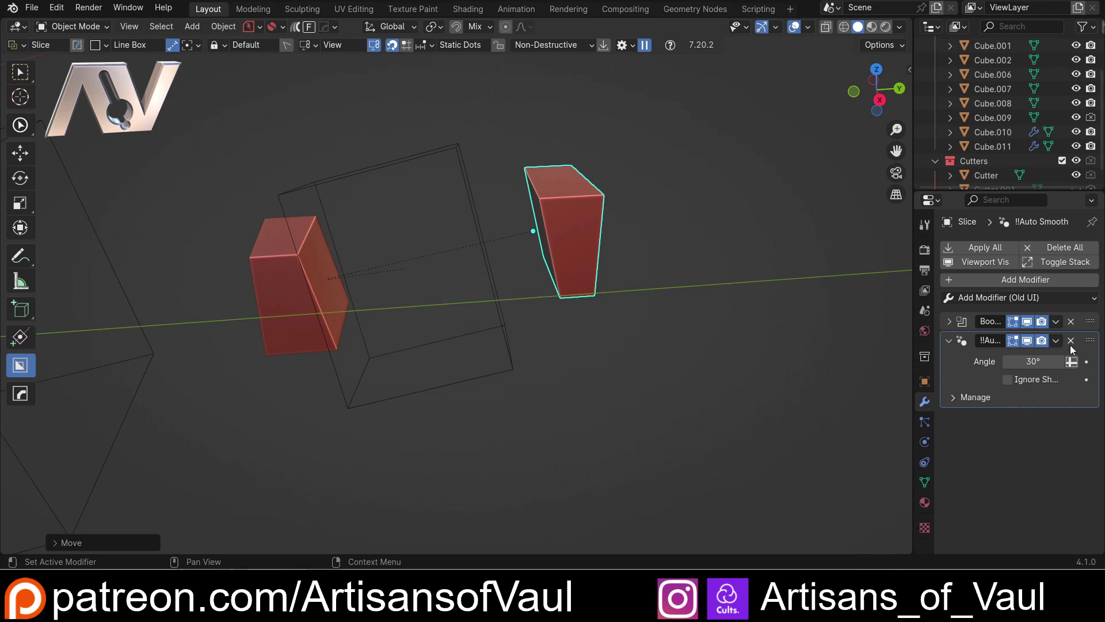
scroll(down, 3)
Move the sliced piece to check it acts independently, then undo it back against the cube
click(1078, 174)
middle_click(493, 155)
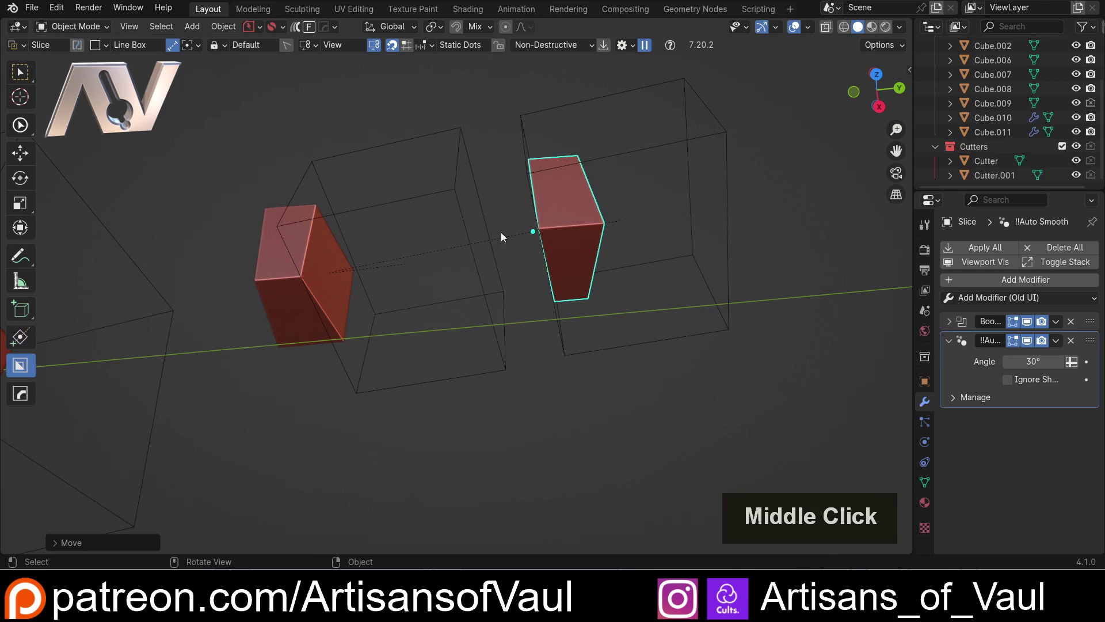
click(509, 223)
middle_click(505, 286)
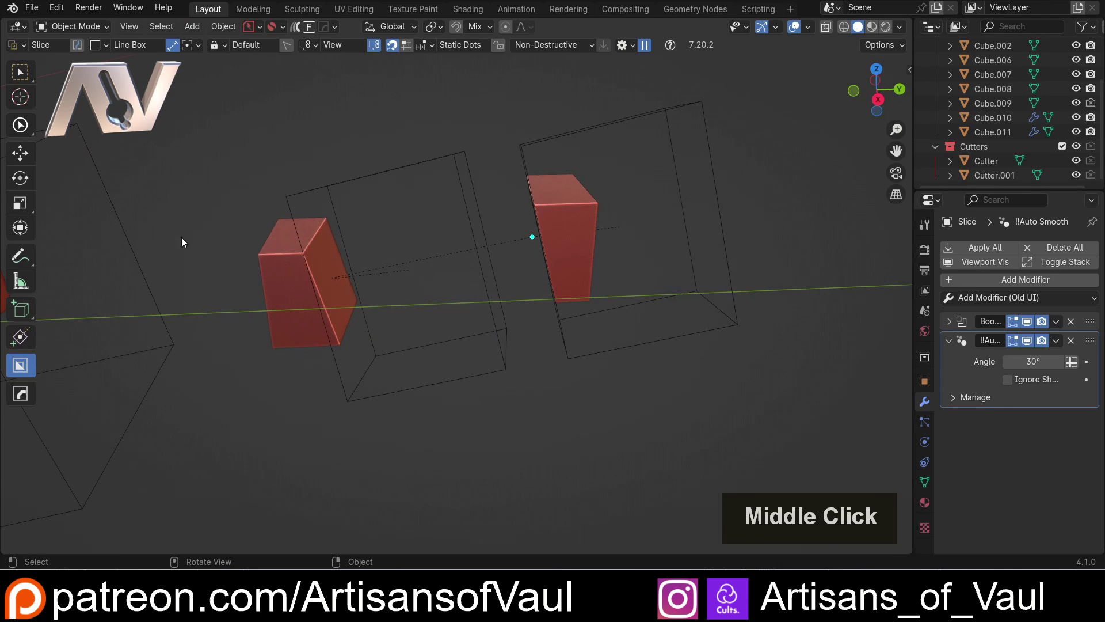
key(ctrl+z)
middle_click(330, 276)
middle_click(392, 267)
middle_click(457, 266)
scroll(up, 3)
middle_click(405, 247)
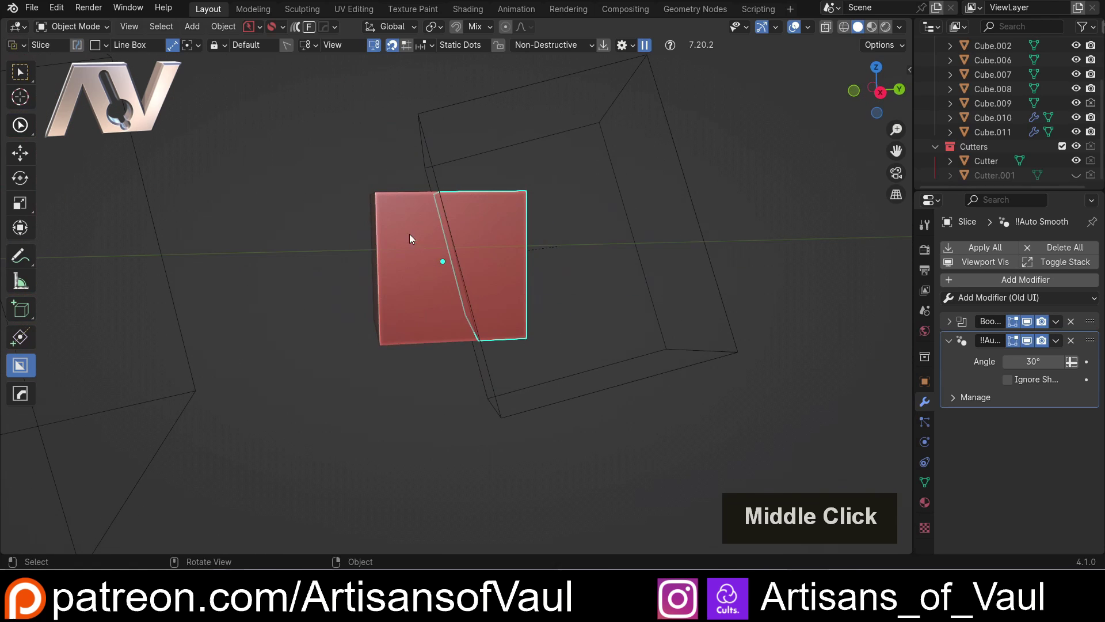
Move the new Cutter.001 to shift the slice and open a gap between the two pieces
click(1080, 178)
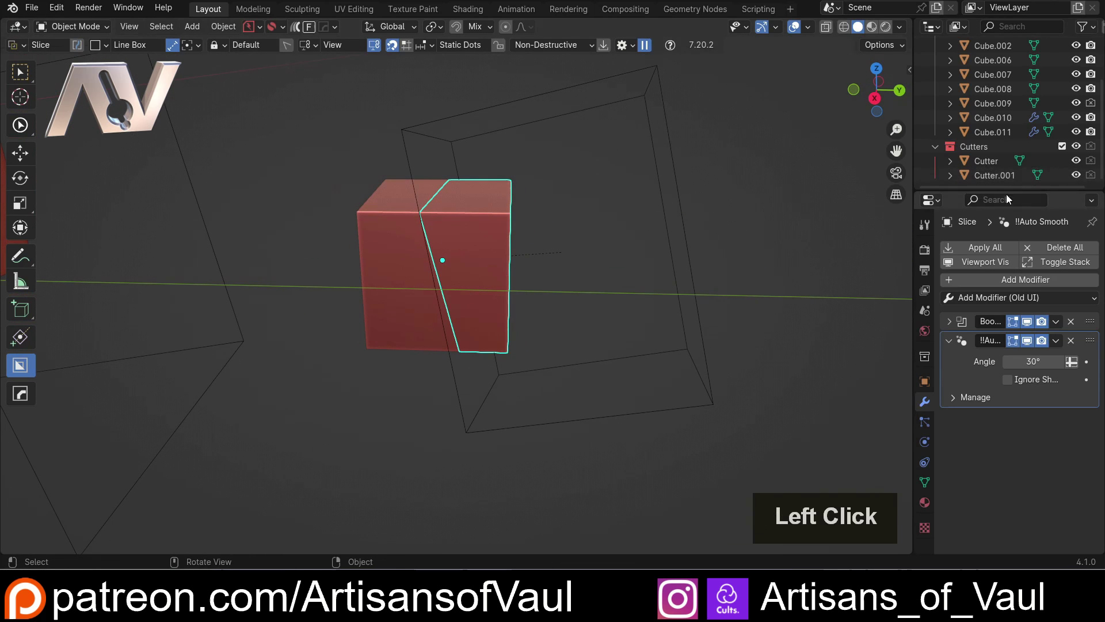
click(997, 177)
click(580, 227)
middle_click(584, 222)
key(g)
click(598, 216)
middle_click(507, 220)
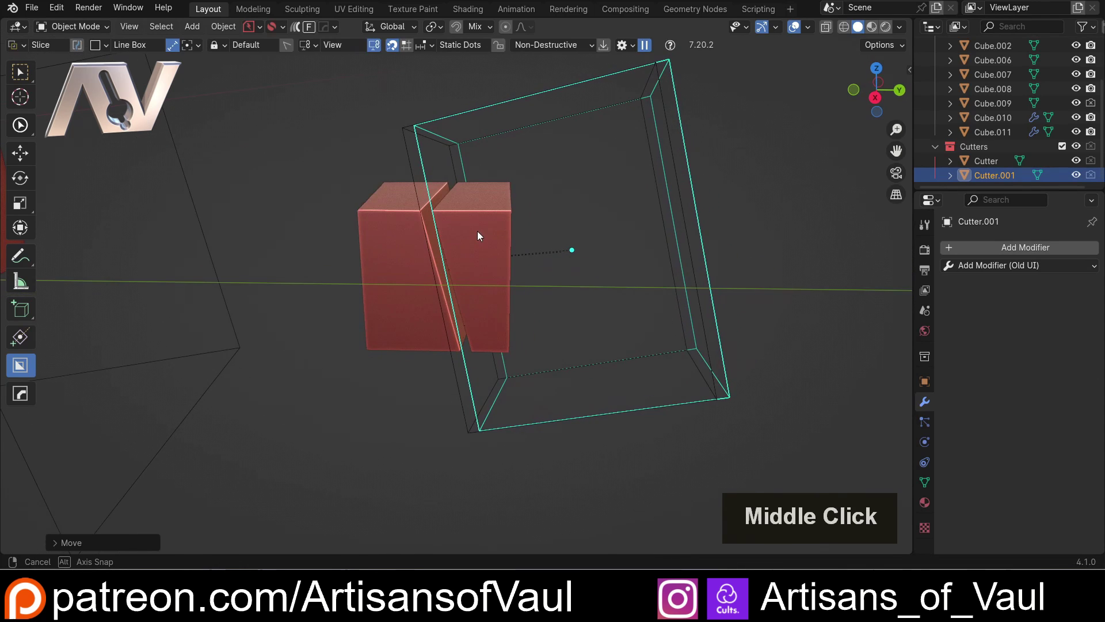
scroll(down, 3)
click(366, 217)
scroll(down, 3)
Select a plain cube in the row and orbit out over the row of cubes
middle_click(377, 226)
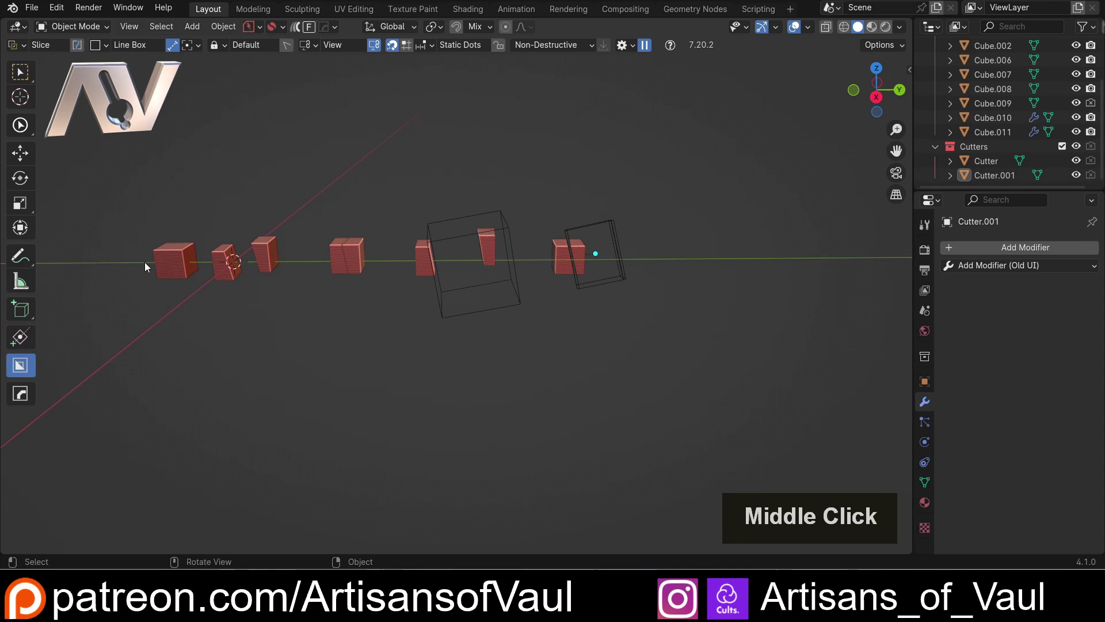
click(247, 259)
double_click(350, 255)
click(565, 252)
double_click(346, 170)
click(186, 266)
middle_click(432, 283)
middle_click(377, 289)
middle_click(302, 290)
middle_click(222, 273)
middle_click(265, 271)
middle_click(308, 272)
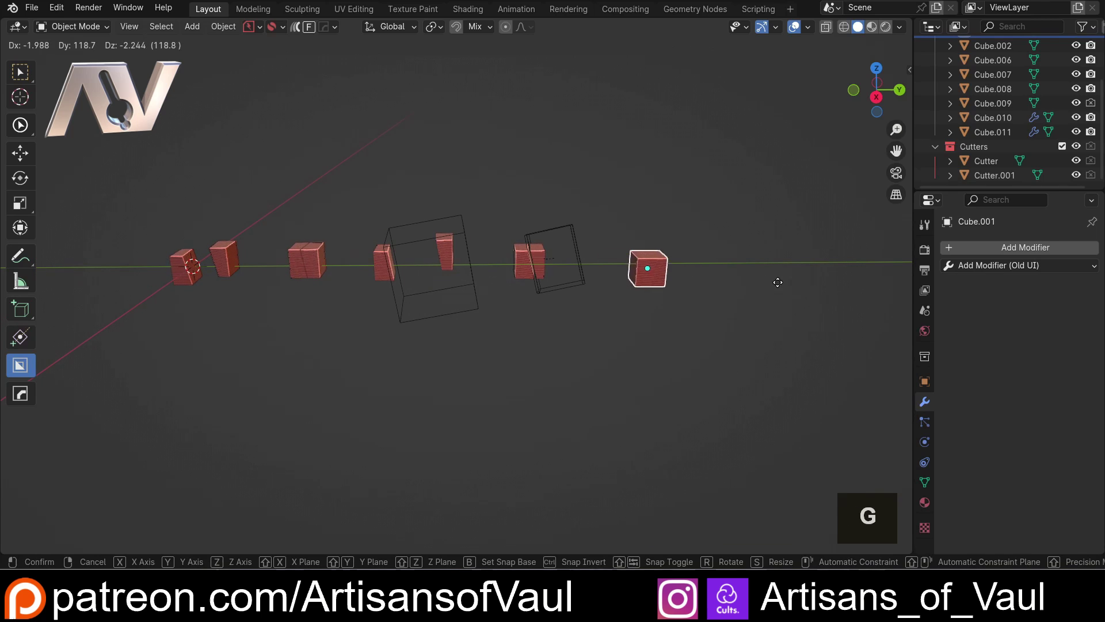
Duplicate the cube with Shift+D and place the copy at the end of the row
click(755, 280)
middle_click(731, 282)
middle_click(642, 292)
middle_click(500, 299)
key(shift+d)
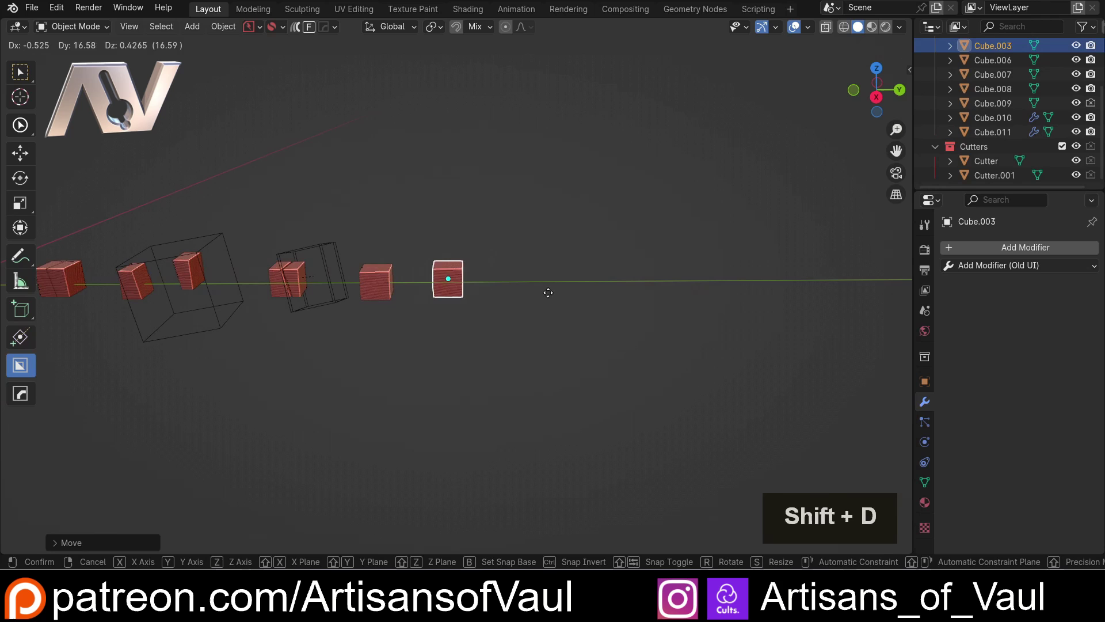
click(544, 298)
Frame the new cube, delete one extra object and select the fresh plain cube
middle_click(403, 293)
scroll(up, 3)
middle_click(390, 296)
middle_click(436, 365)
middle_click(465, 394)
scroll(up, 3)
middle_click(569, 347)
middle_click(568, 319)
key(Delete)
click(481, 293)
scroll(up, 3)
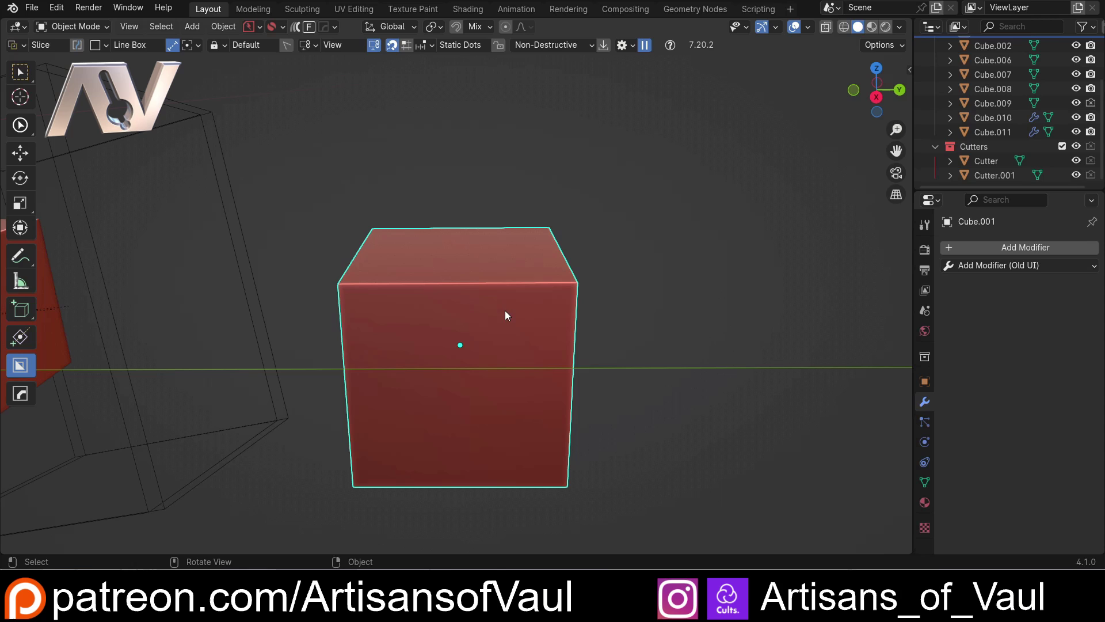
In Edit Mode subdivide all the cube's edges with 100 cuts and leave Edit Mode
key(Tab)
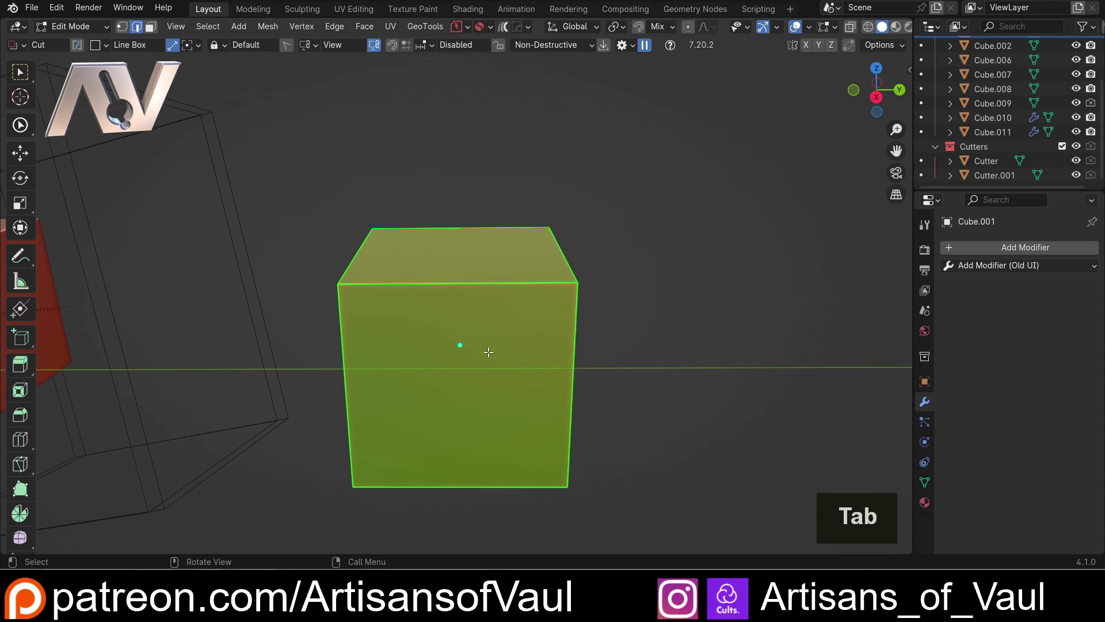
key(ctrl+e)
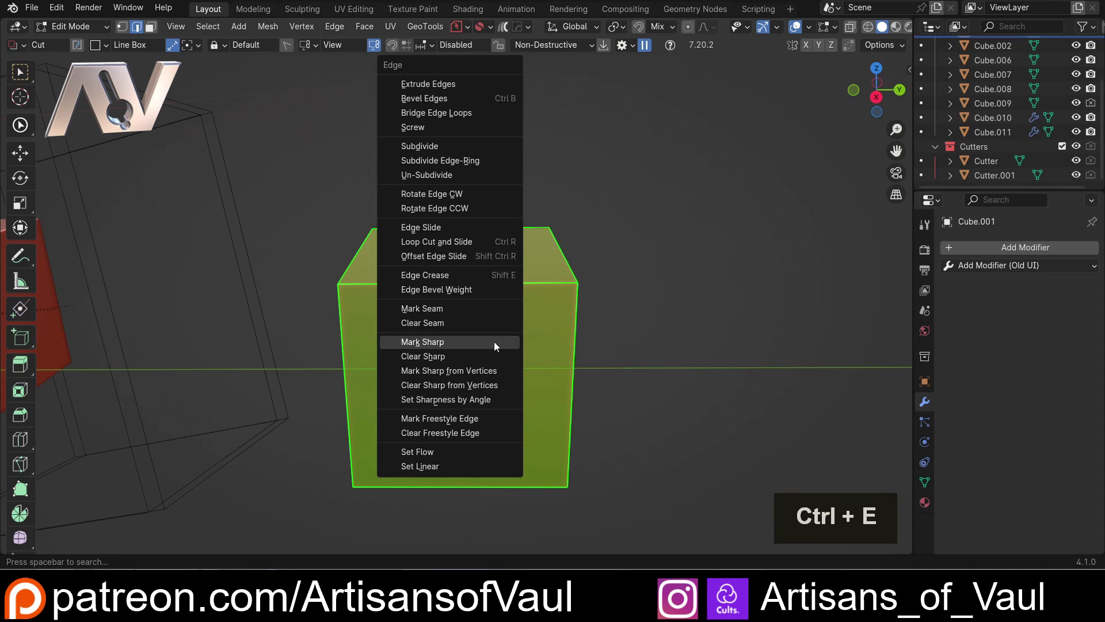
click(454, 146)
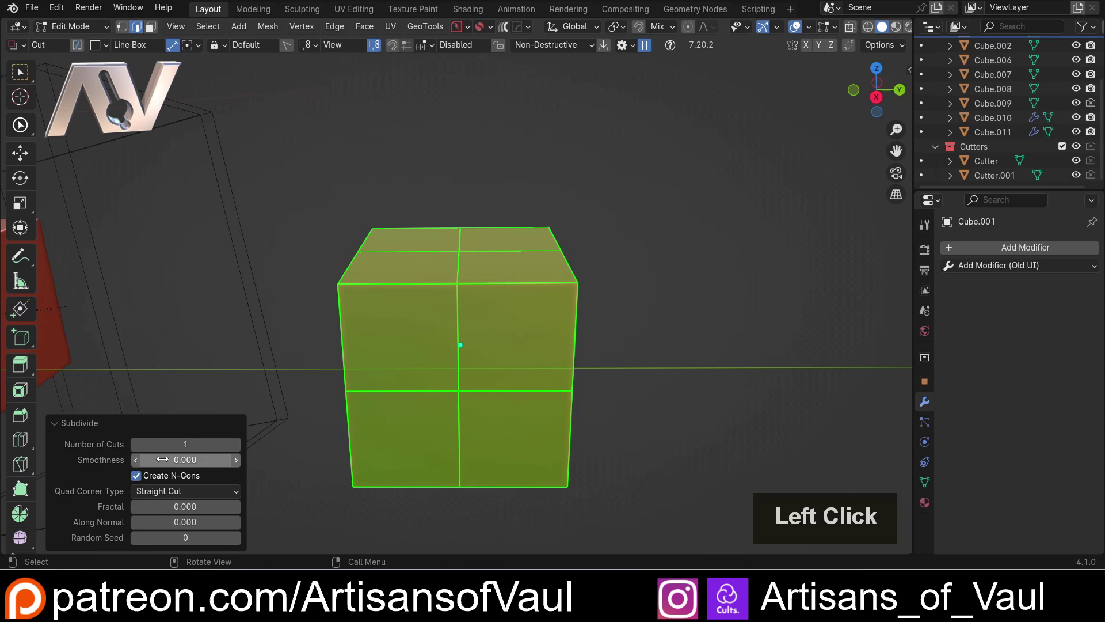
key(KP_1)
key(KP_0)
key(KP_Enter)
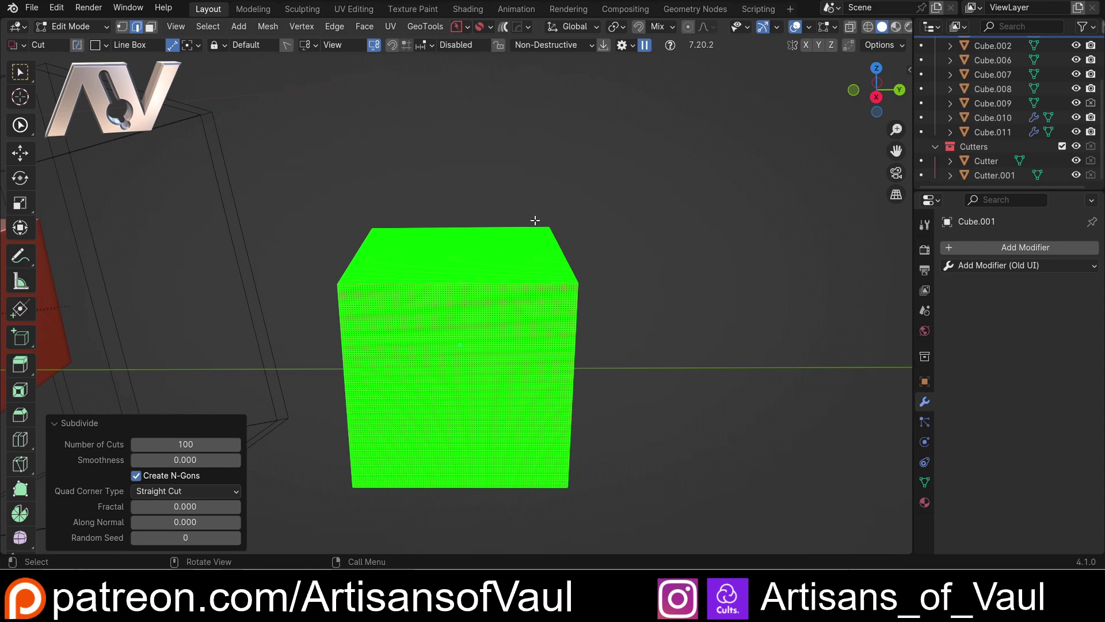
key(Tab)
middle_click(440, 287)
In Sculpt Mode mask one slanted half of the dense cube with the Line Mask tool
key(Tab)
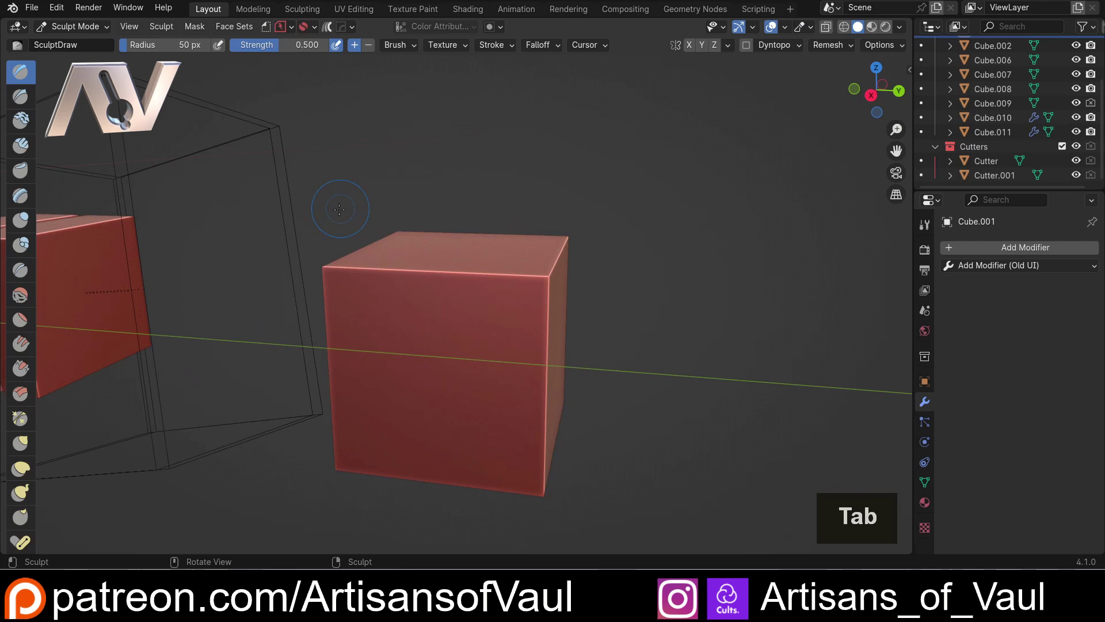
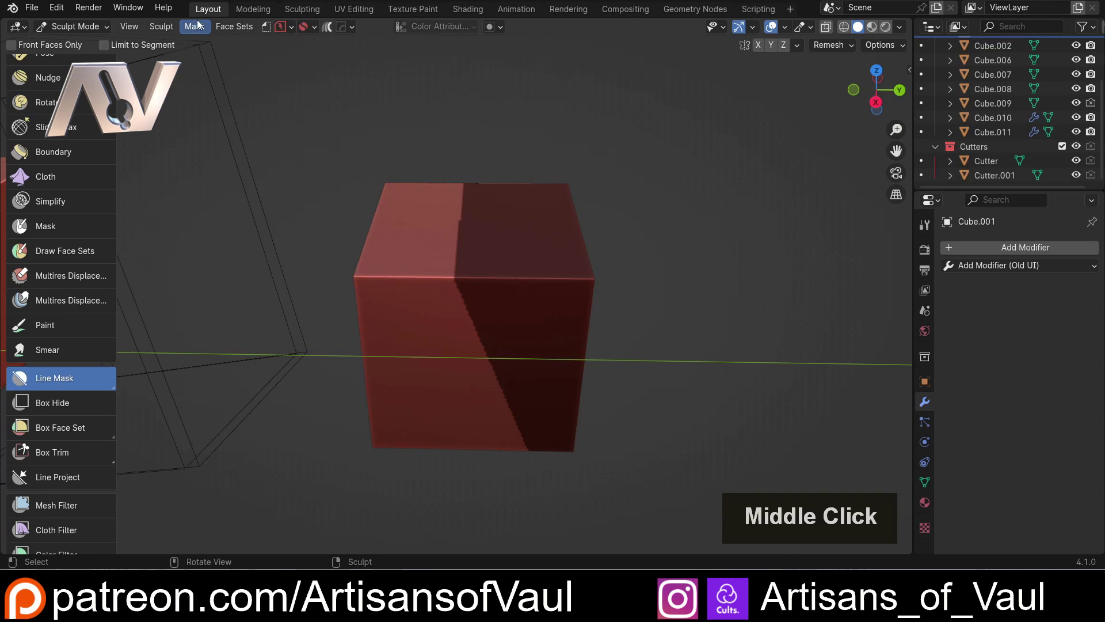
click(200, 28)
key(Tab)
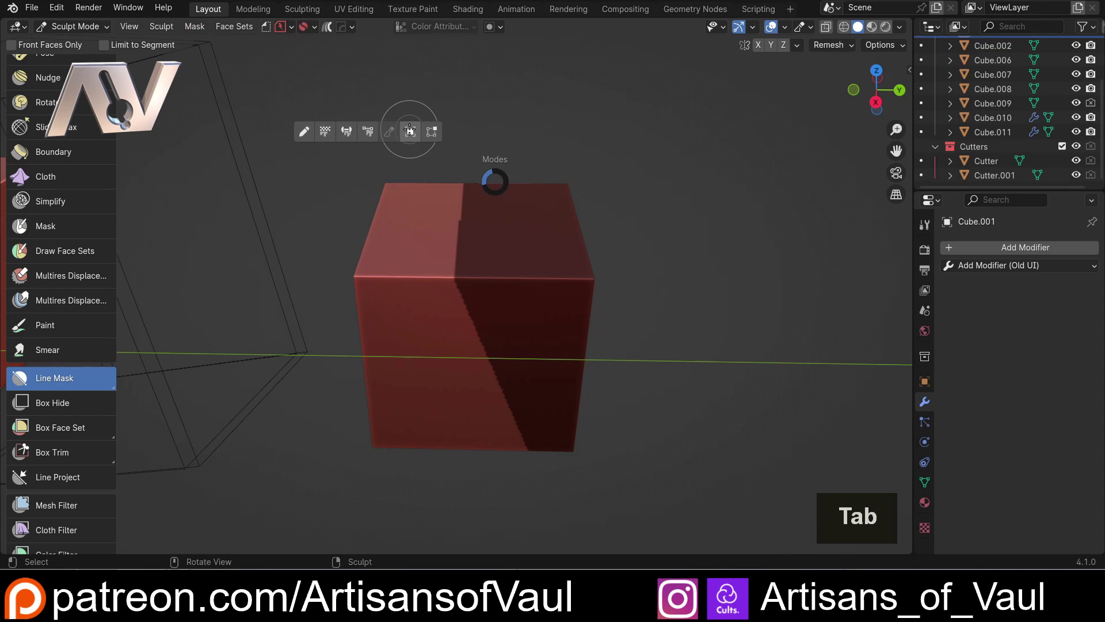
scroll(down, 3)
Return to object mode, select another cube and switch back toward sculpting
key(shift+d)
click(740, 320)
double_click(481, 307)
scroll(up, 3)
middle_click(506, 300)
key(Tab)
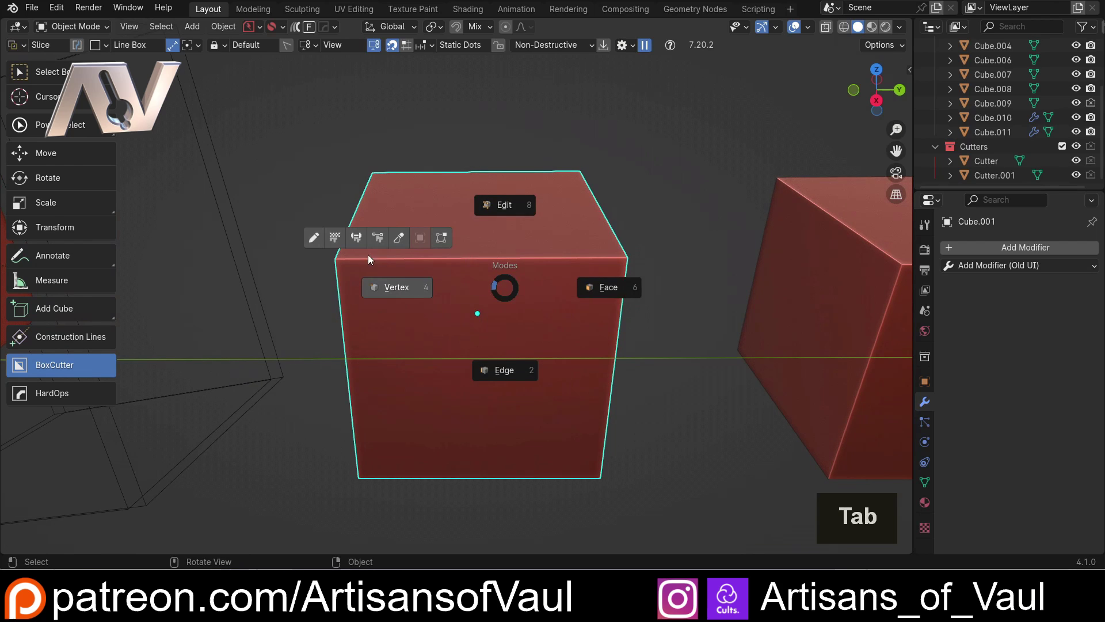
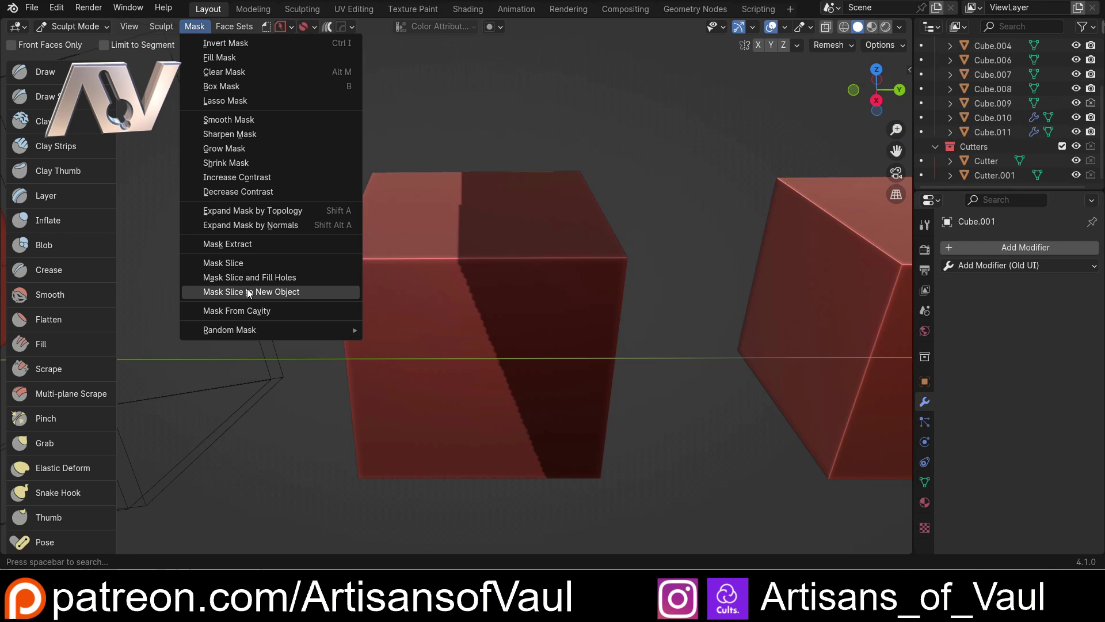
Slice the masked part into a new Mesh object and inspect the jagged cut faces
click(252, 291)
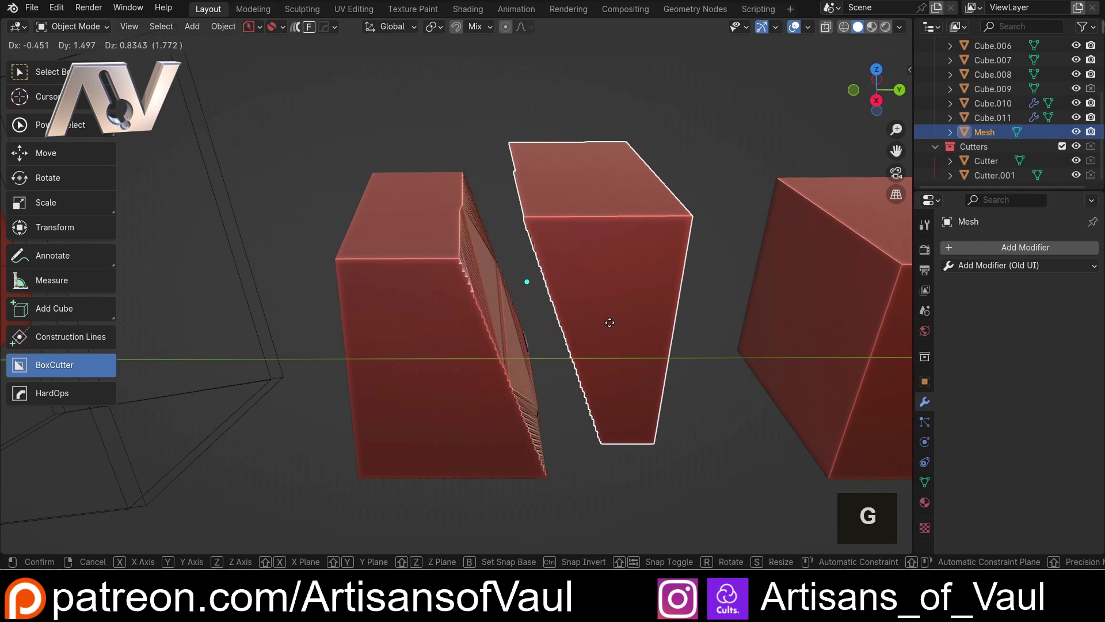
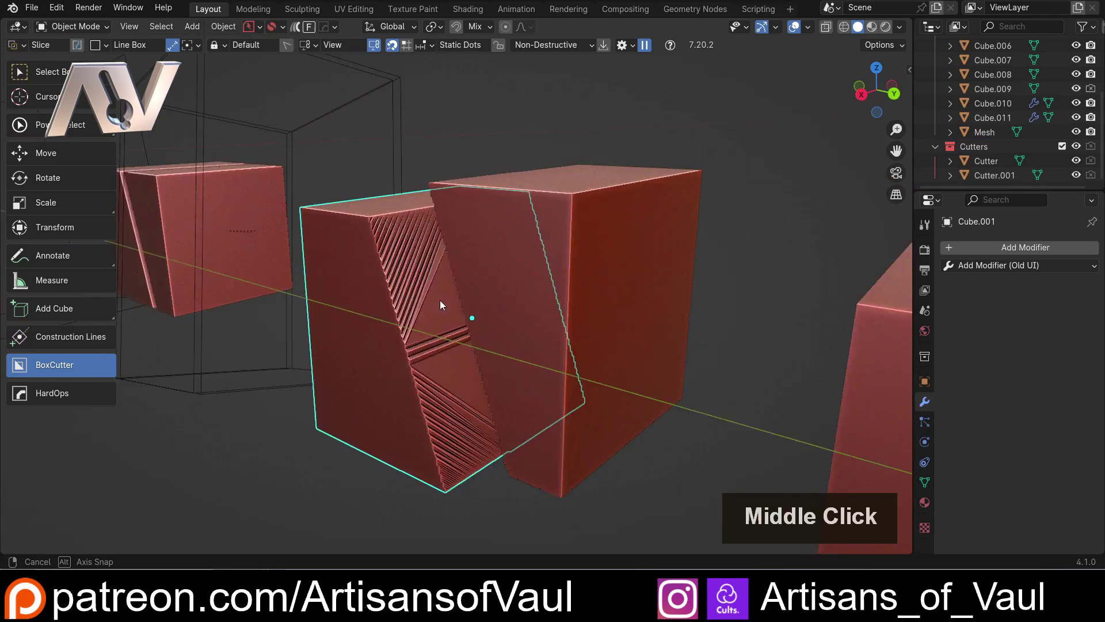
scroll(up, 3)
middle_click(606, 285)
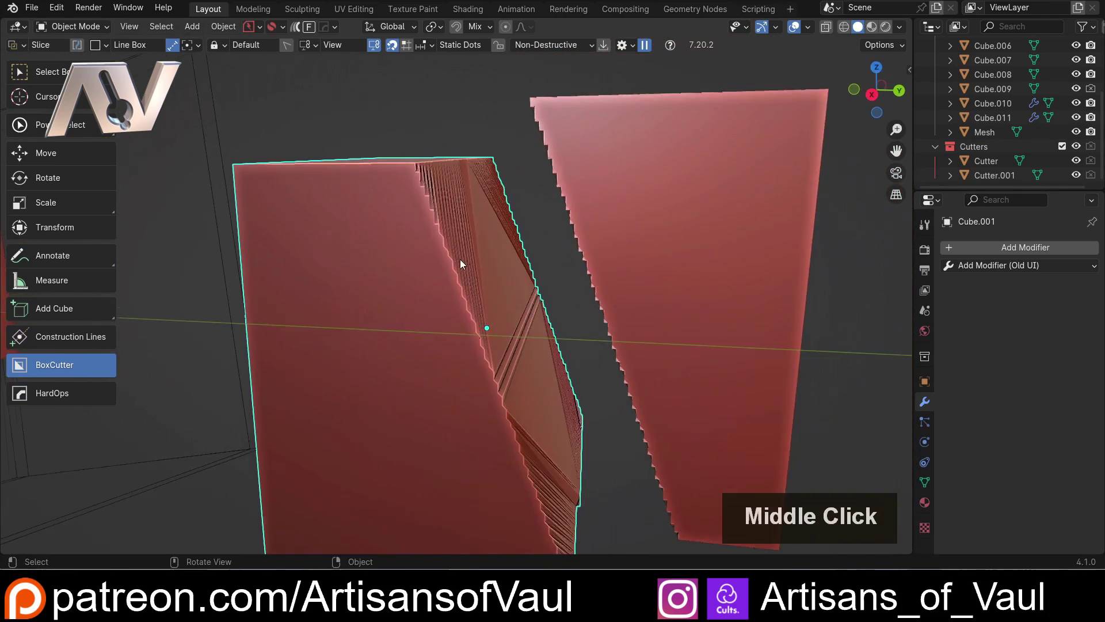
scroll(up, 3)
middle_click(430, 253)
scroll(up, 3)
scroll(up, 3)
scroll(down, 3)
middle_click(419, 231)
scroll(down, 3)
scroll(down, 3)
middle_click(518, 311)
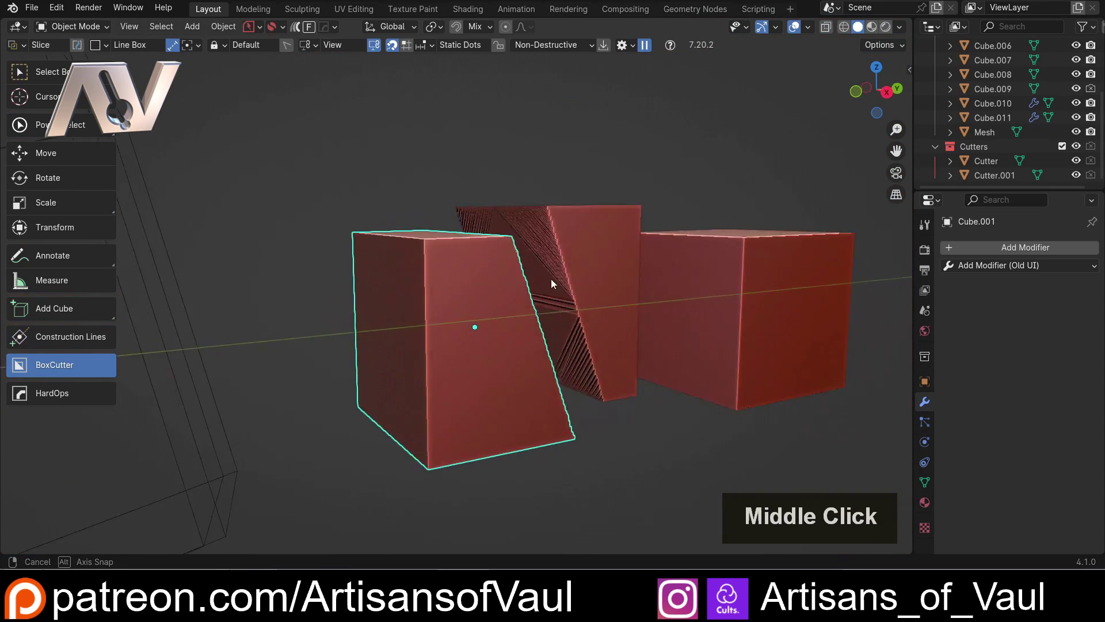
scroll(up, 3)
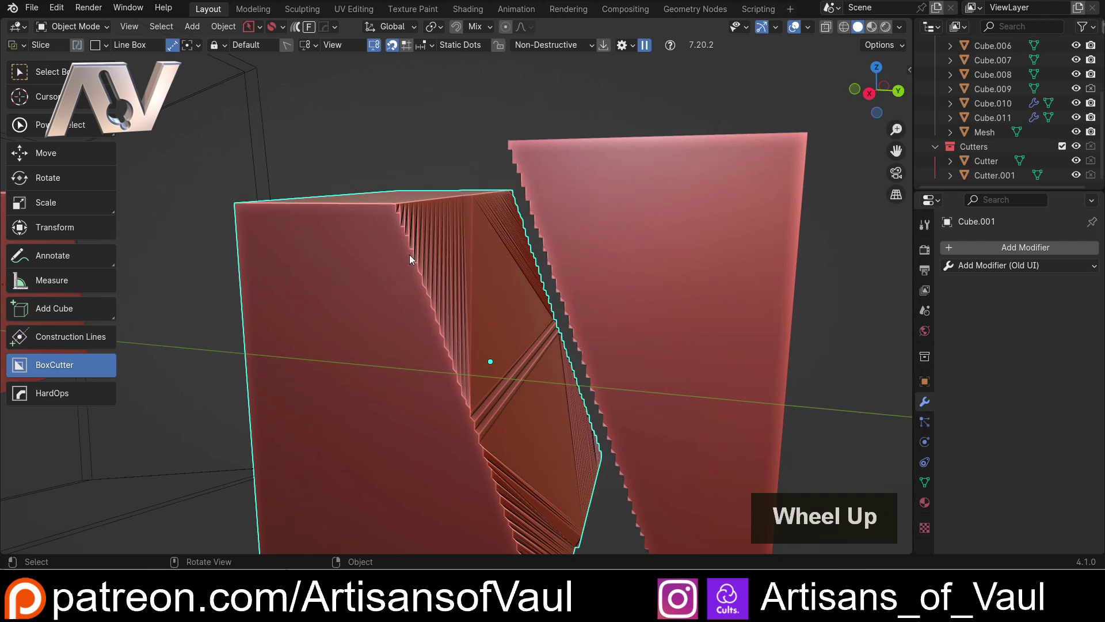
scroll(down, 3)
middle_click(633, 329)
middle_click(589, 326)
middle_click(455, 319)
middle_click(522, 322)
middle_click(430, 304)
Select Cube.004, the next cube in the row, and enter Sculpt Mode on it
click(457, 256)
middle_click(513, 293)
key(Tab)
Clear the cube's mask with Alt+M and switch to the Box Face Set tool
scroll(up, 3)
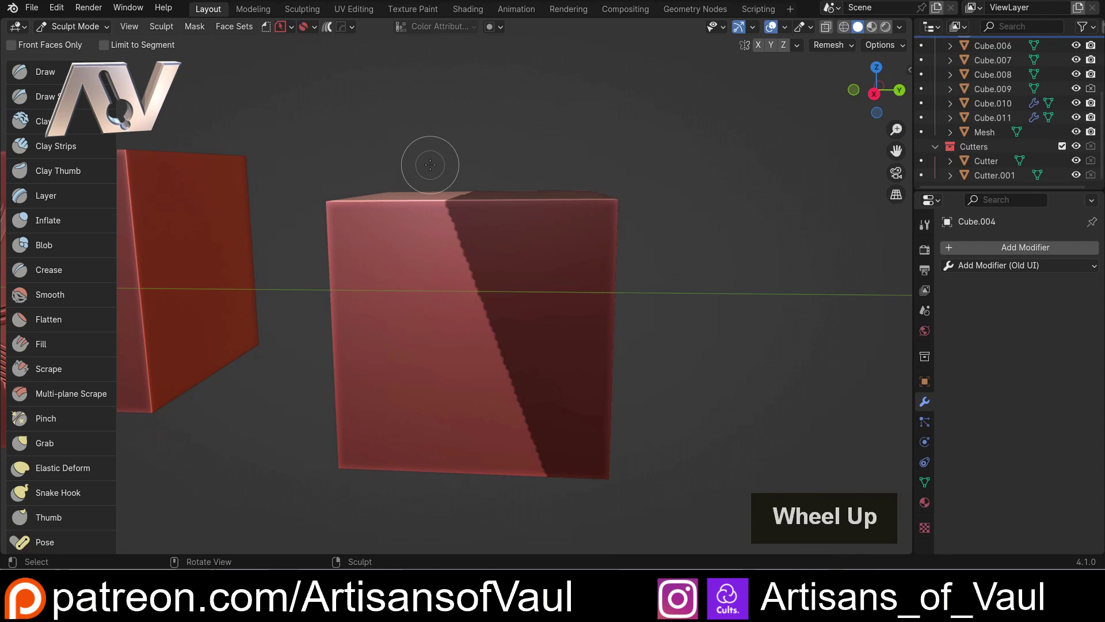
key(alt+m)
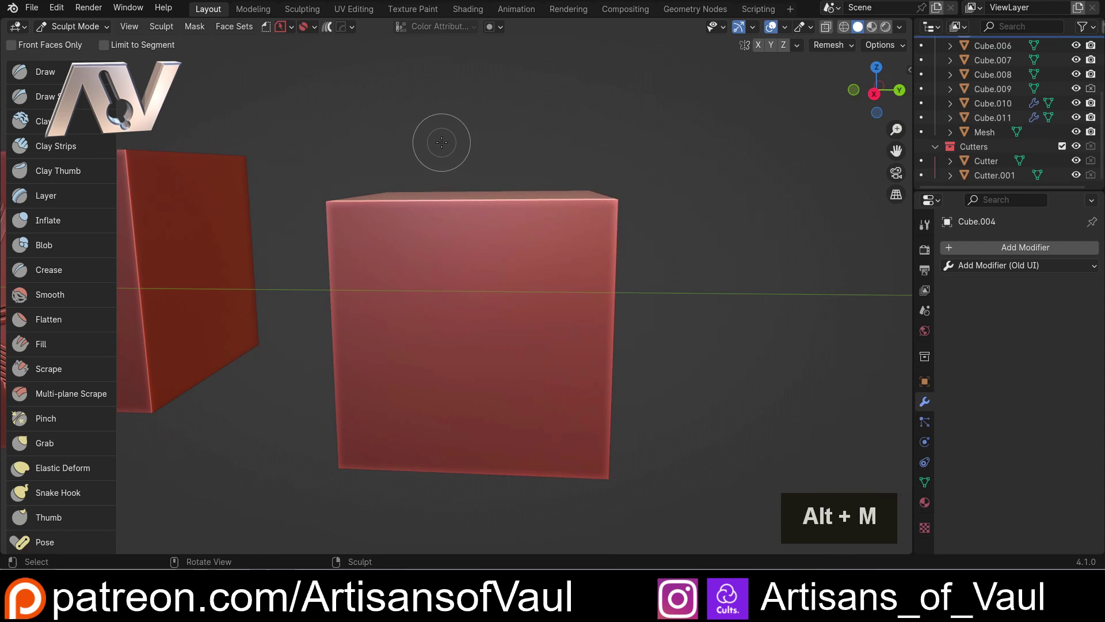
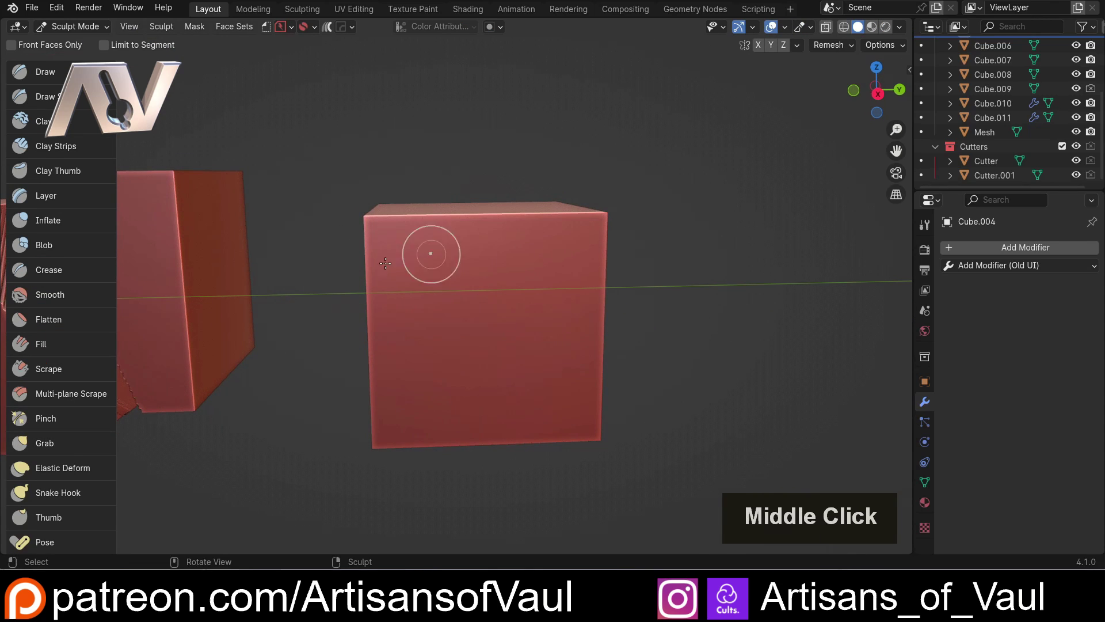
scroll(down, 3)
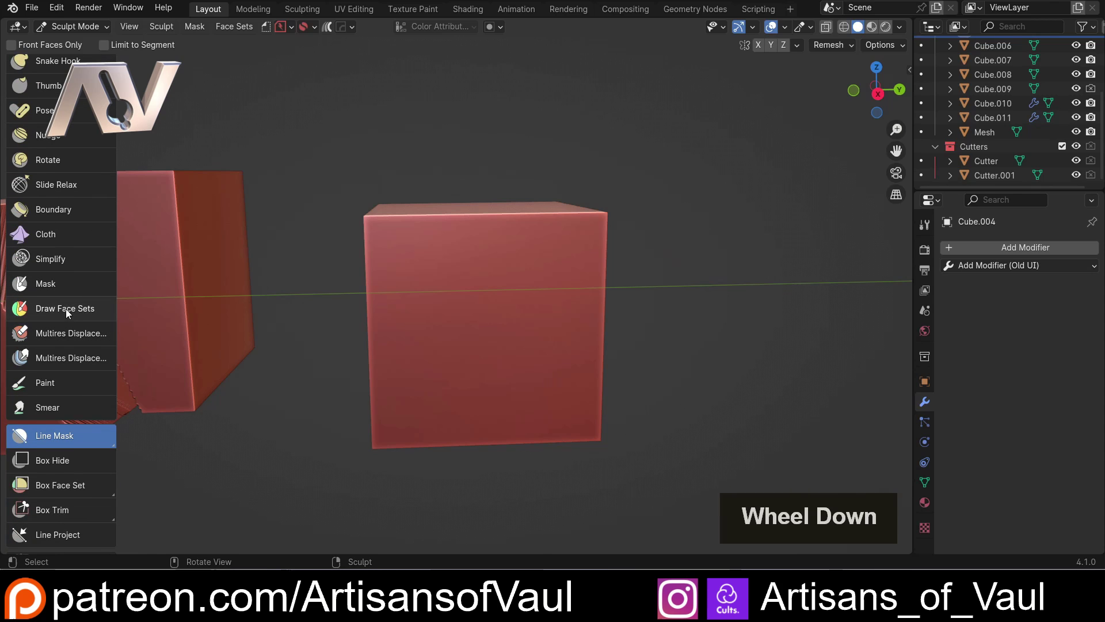
click(81, 407)
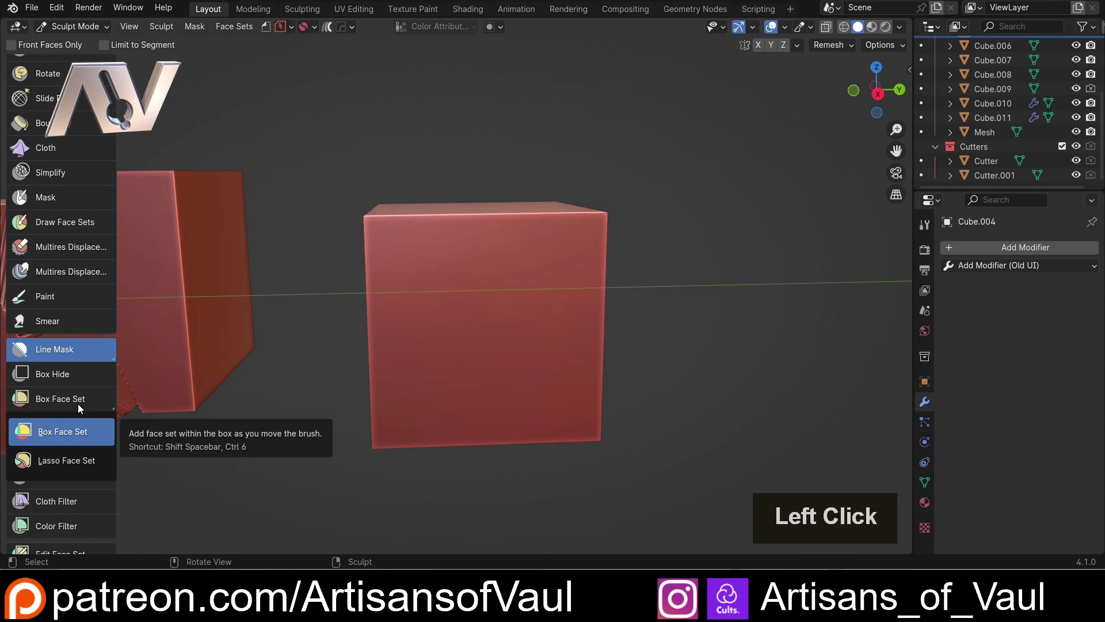
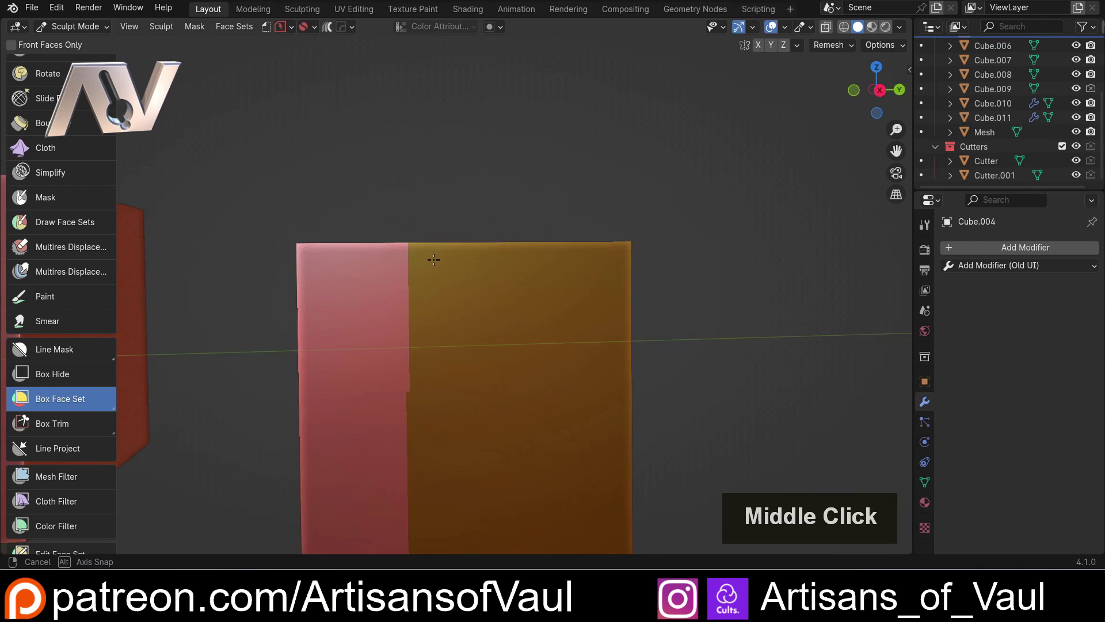
Create a second face set across half the cube, then switch to Draw Face Sets
scroll(up, 3)
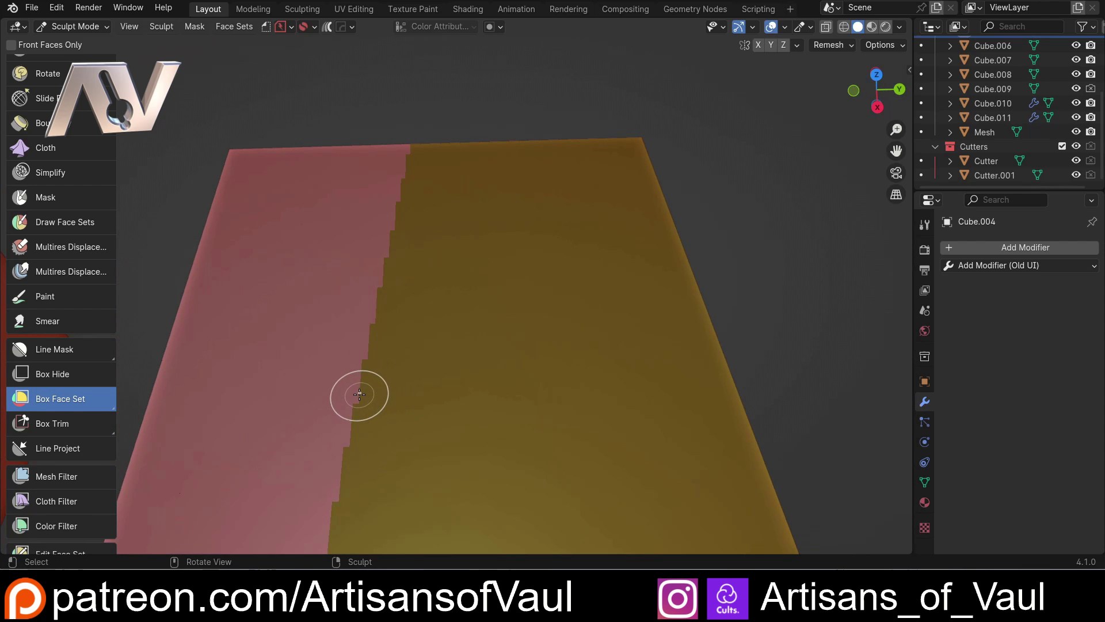
scroll(down, 3)
click(72, 226)
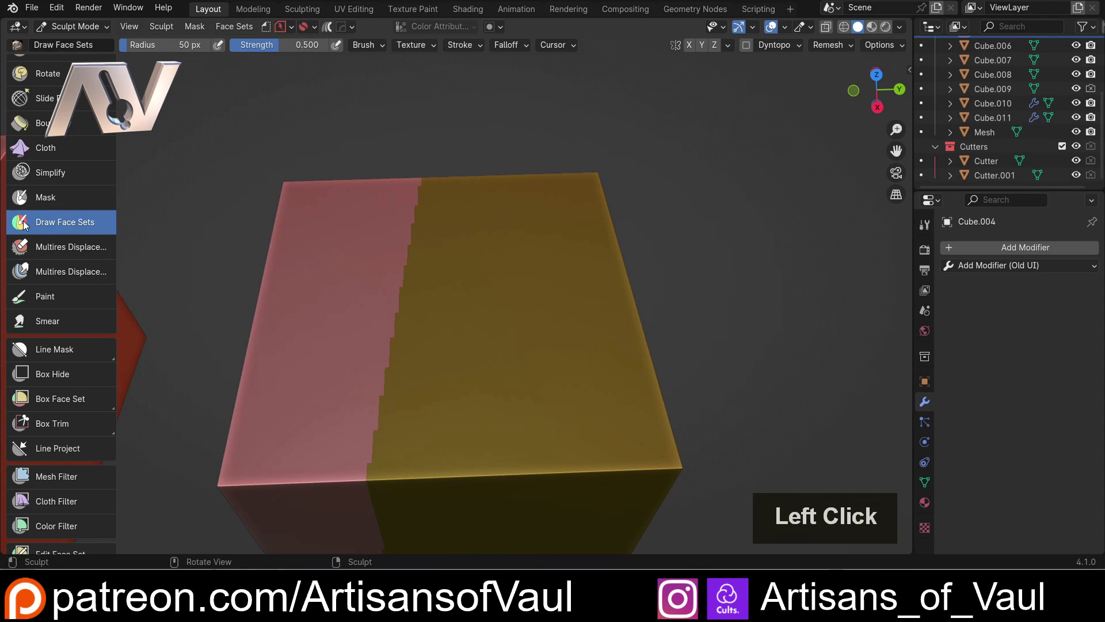
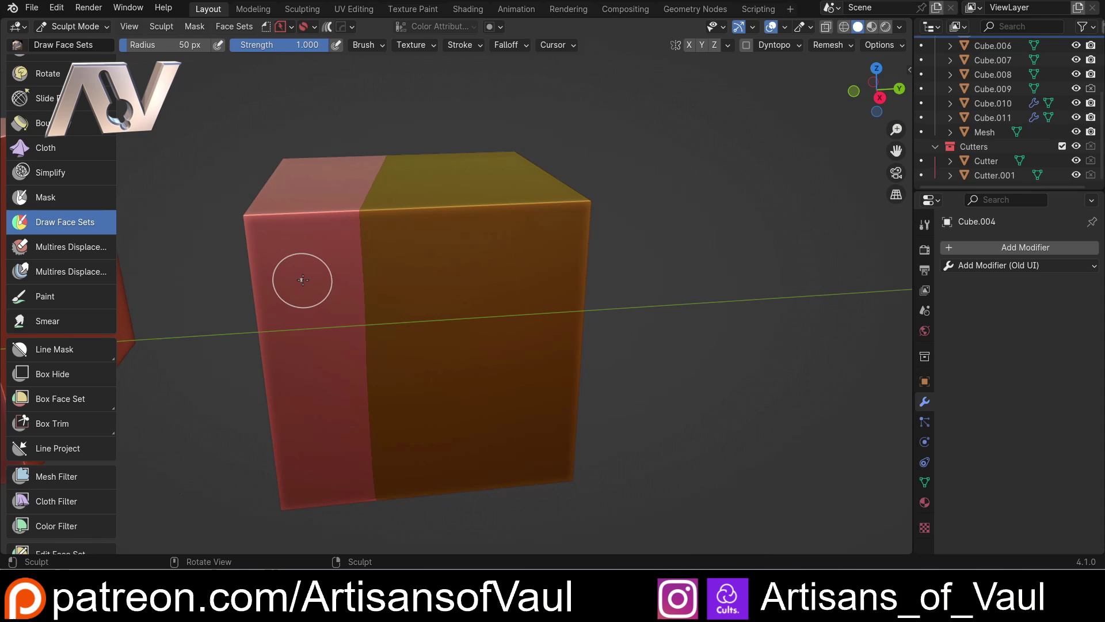
Hide a face set with H, undo, then hide the pink face set leaving the yellow half
key(h)
key(ctrl+z)
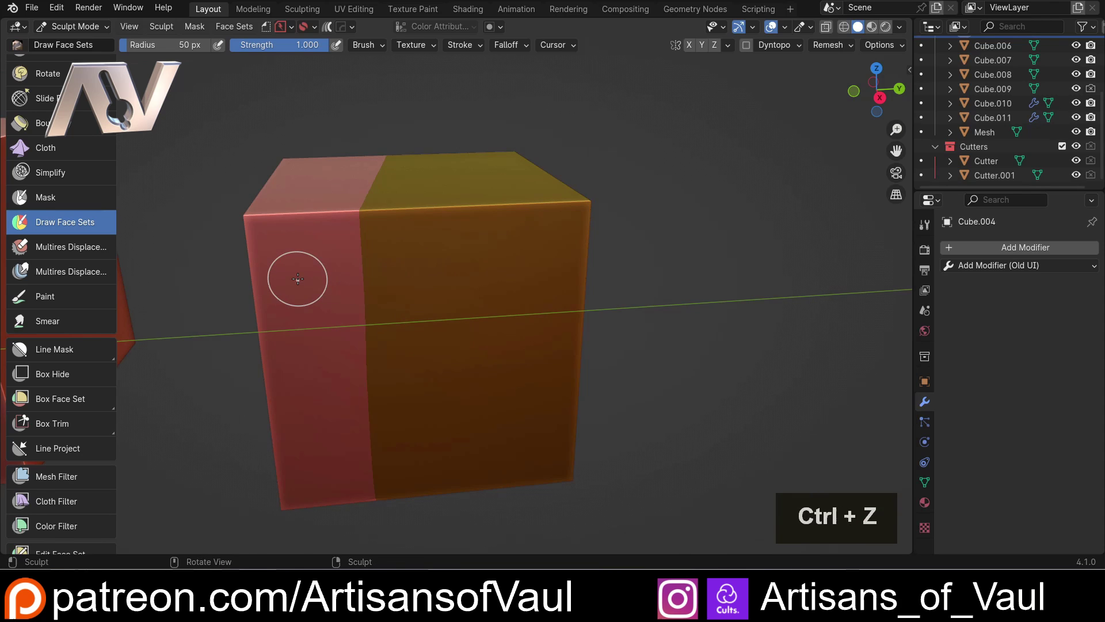
key(h)
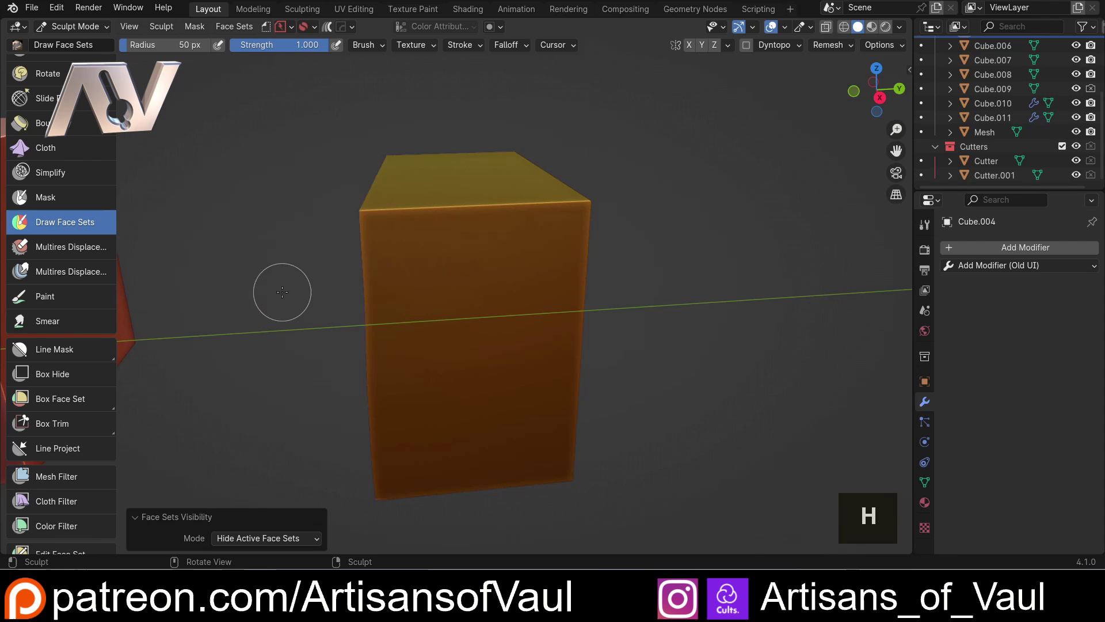
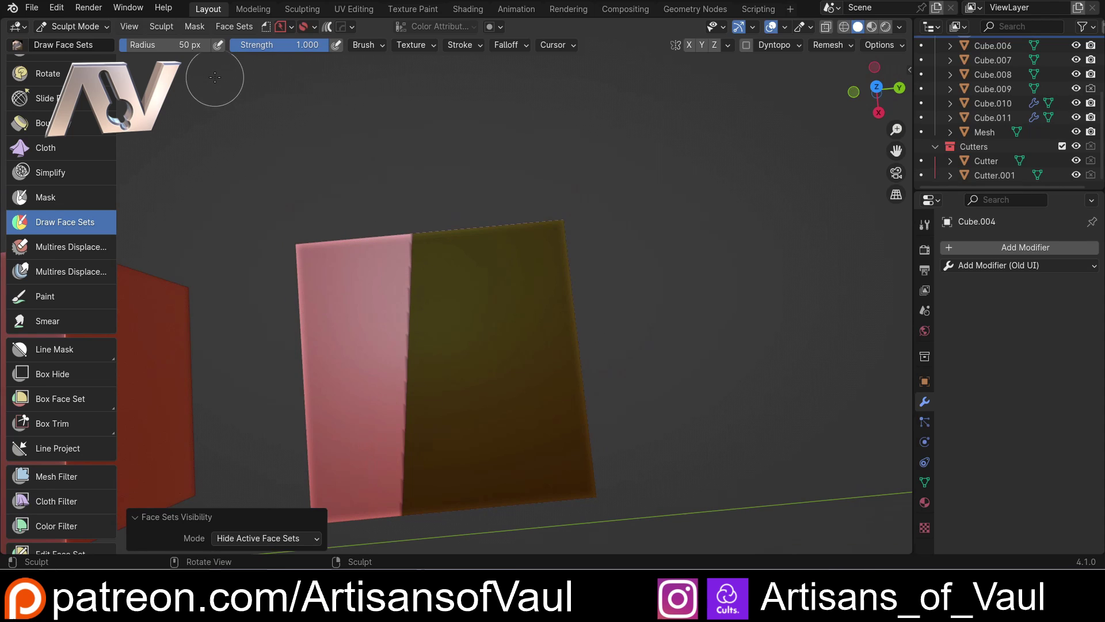
Slice the masked side into a new Mesh.001 object and move it apart with G
click(197, 28)
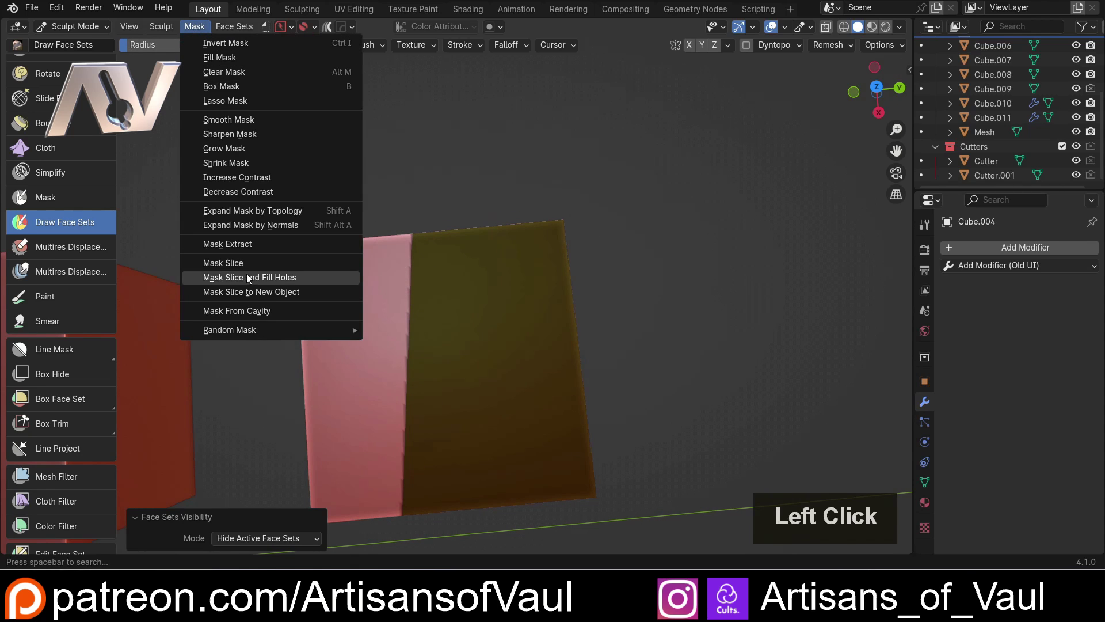
click(246, 291)
scroll(down, 3)
middle_click(396, 269)
scroll(up, 3)
middle_click(462, 312)
key(g)
click(497, 287)
Orbit out to view the whole row of sliced cubes
scroll(up, 3)
middle_click(432, 278)
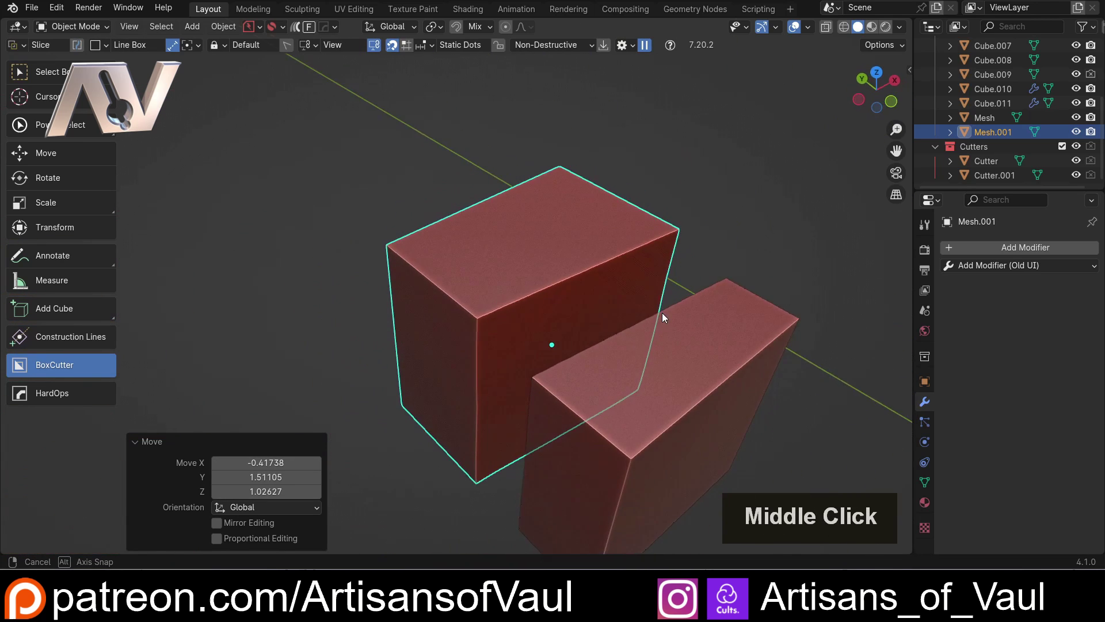
scroll(up, 3)
scroll(down, 3)
middle_click(589, 299)
scroll(down, 3)
middle_click(313, 251)
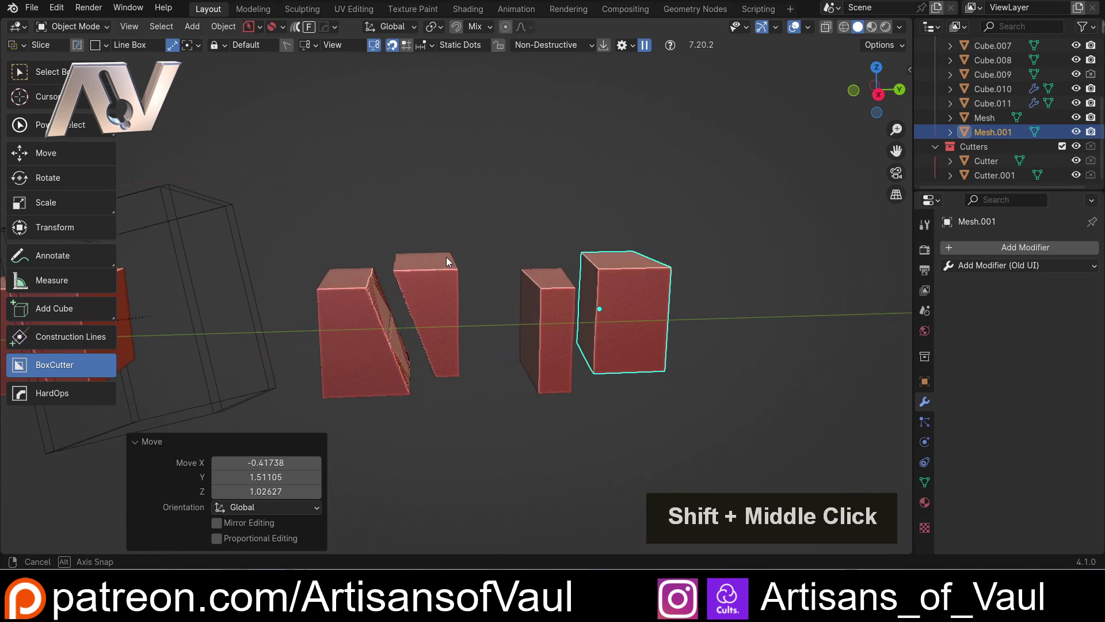
scroll(down, 3)
scroll(down, 3)
middle_click(411, 315)
middle_click(456, 315)
scroll(up, 3)
middle_click(478, 321)
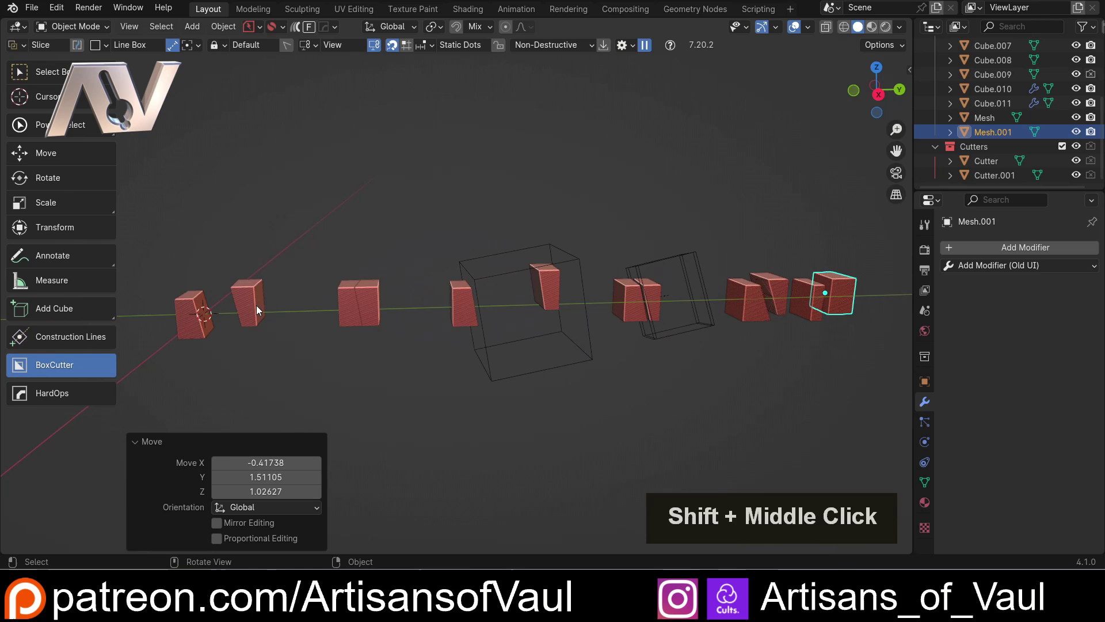